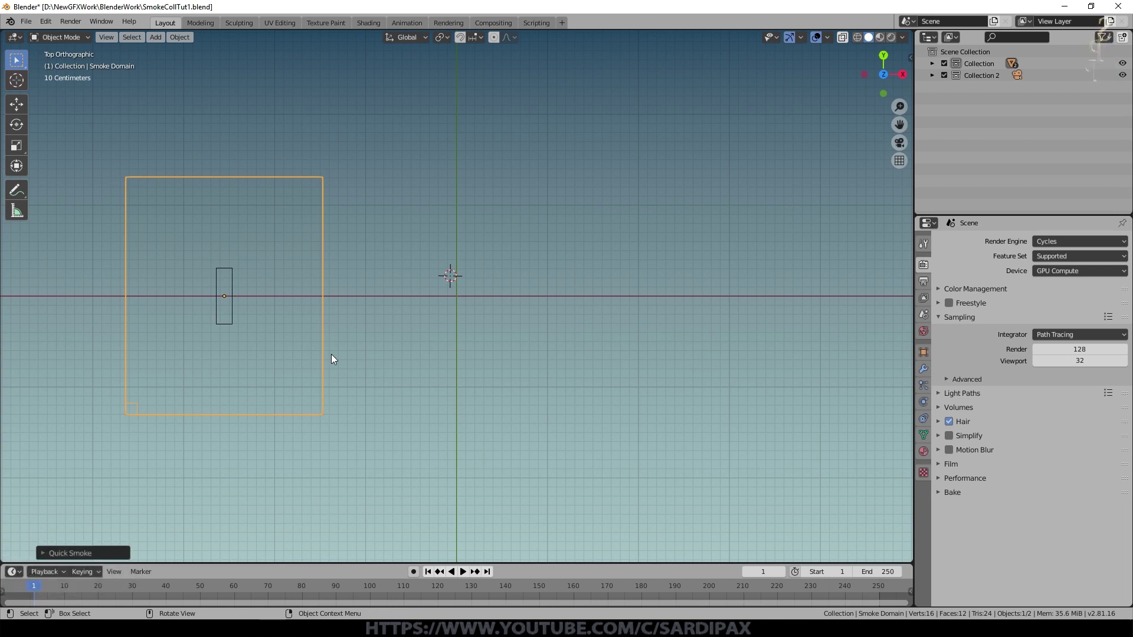
# - Play the smoke simulation and view the rising smoke column from the front
pyautogui.click(471, 577)
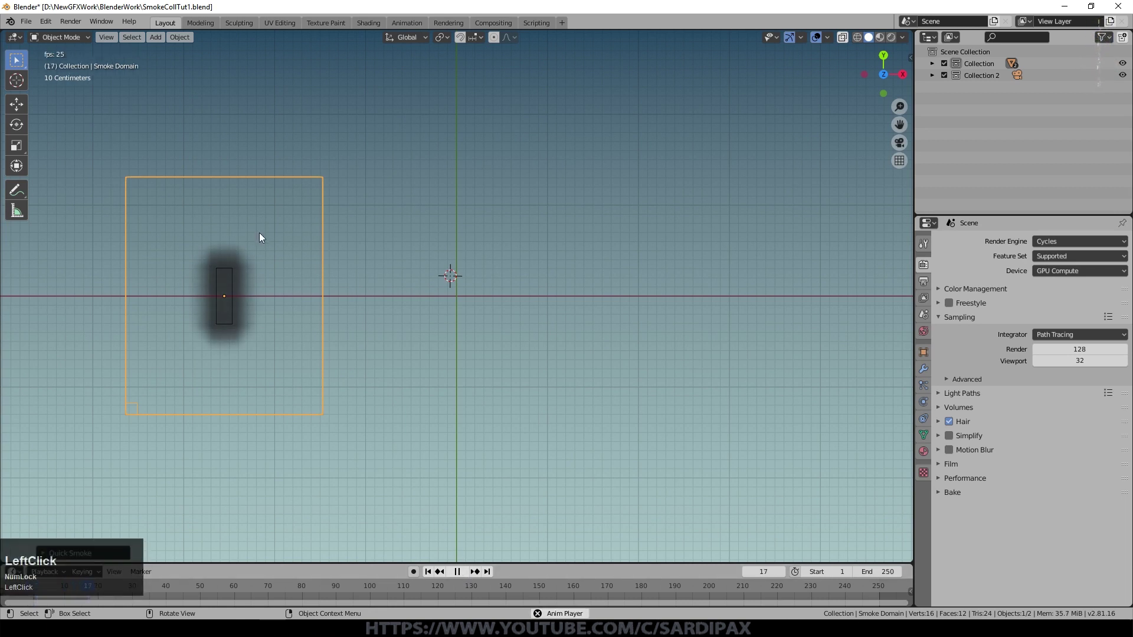
pyautogui.middleClick(444, 458)
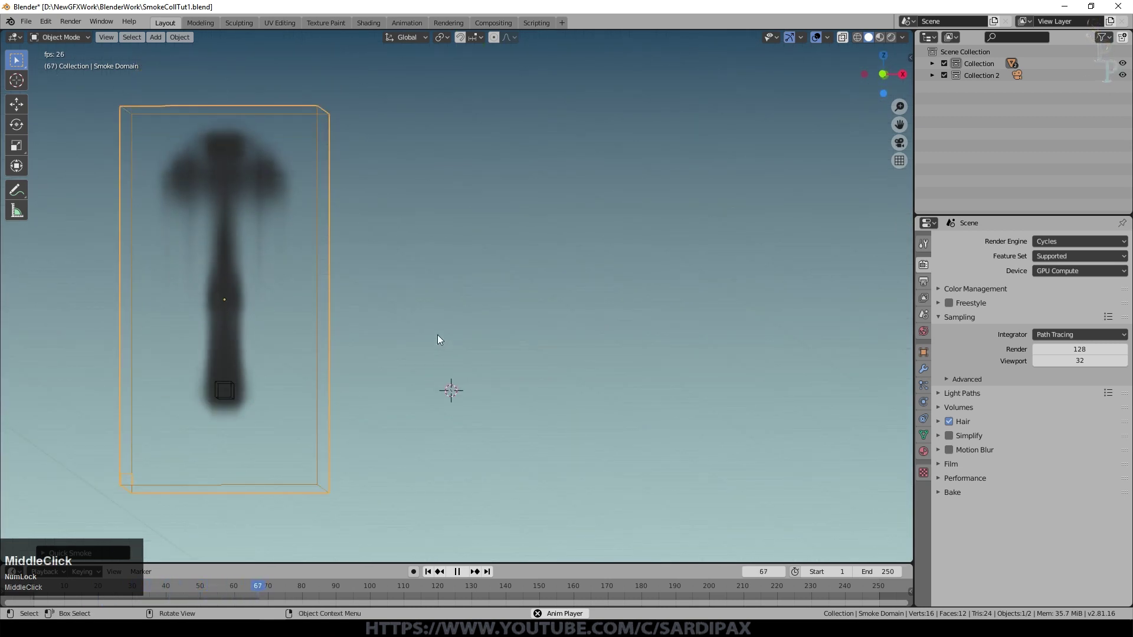
pyautogui.press('KP_1')
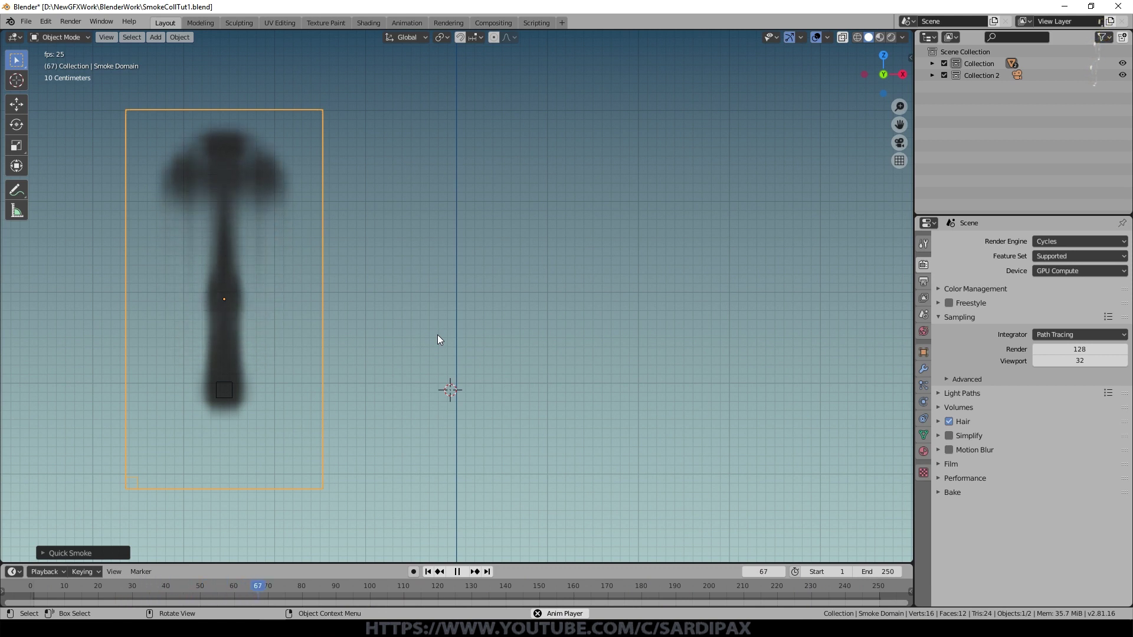
# - Lower the domain's top face along Z and stretch the domain sideways along X
pyautogui.click(461, 573)
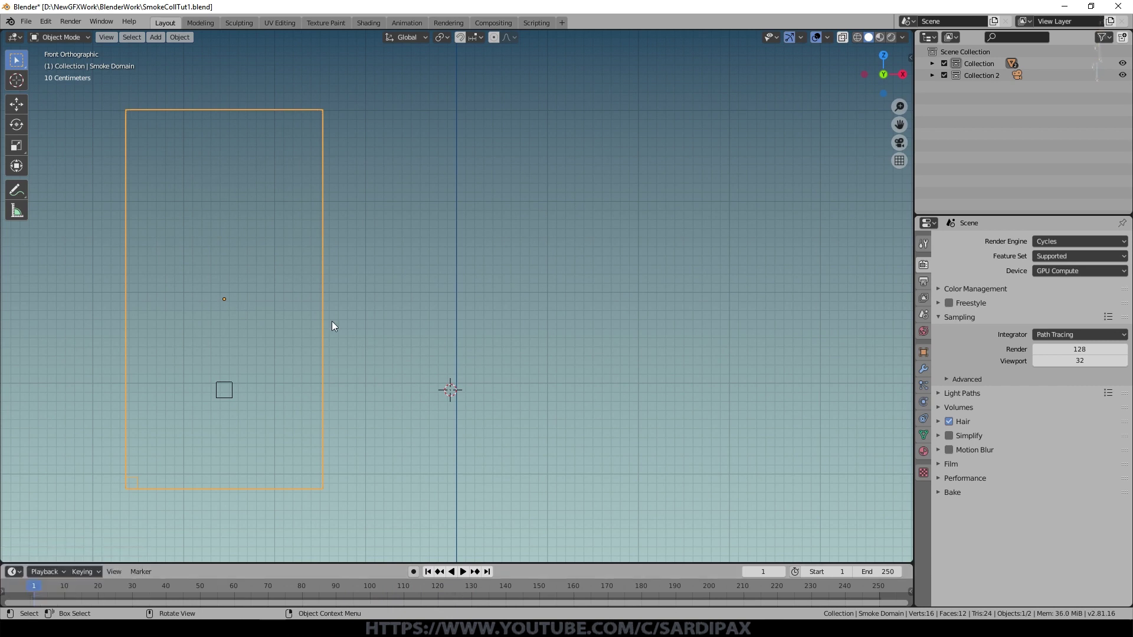
pyautogui.press('Tab')
pyautogui.middleClick(189, 29)
pyautogui.click(131, 37)
pyautogui.press('KP_1')
pyautogui.press('g')
pyautogui.press('z')
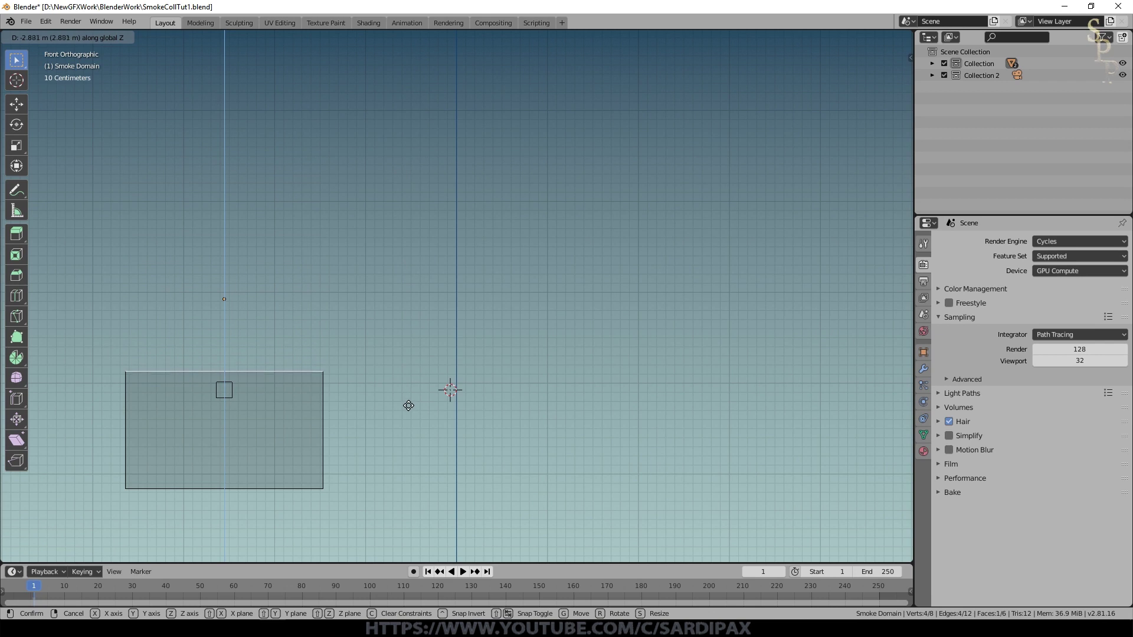
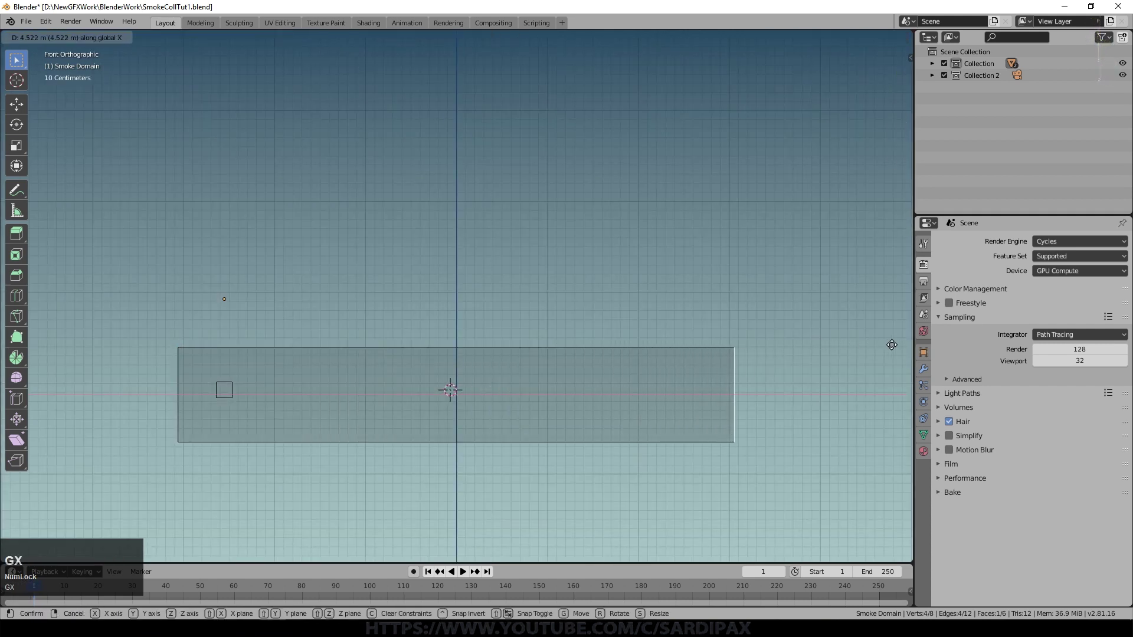
pyautogui.press('x')
pyautogui.click(889, 344)
# - Scale and reposition the whole domain into a long, low box across the scene
pyautogui.press('Tab')
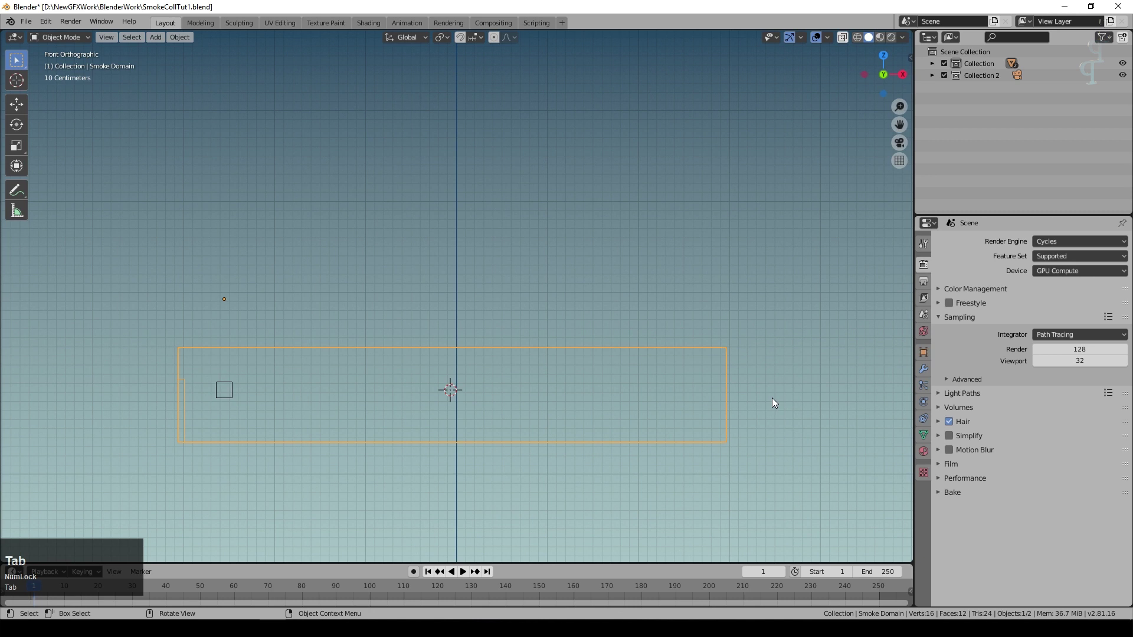
pyautogui.press('s')
pyautogui.press('Escape')
pyautogui.press('s')
pyautogui.click(772, 425)
pyautogui.press('g')
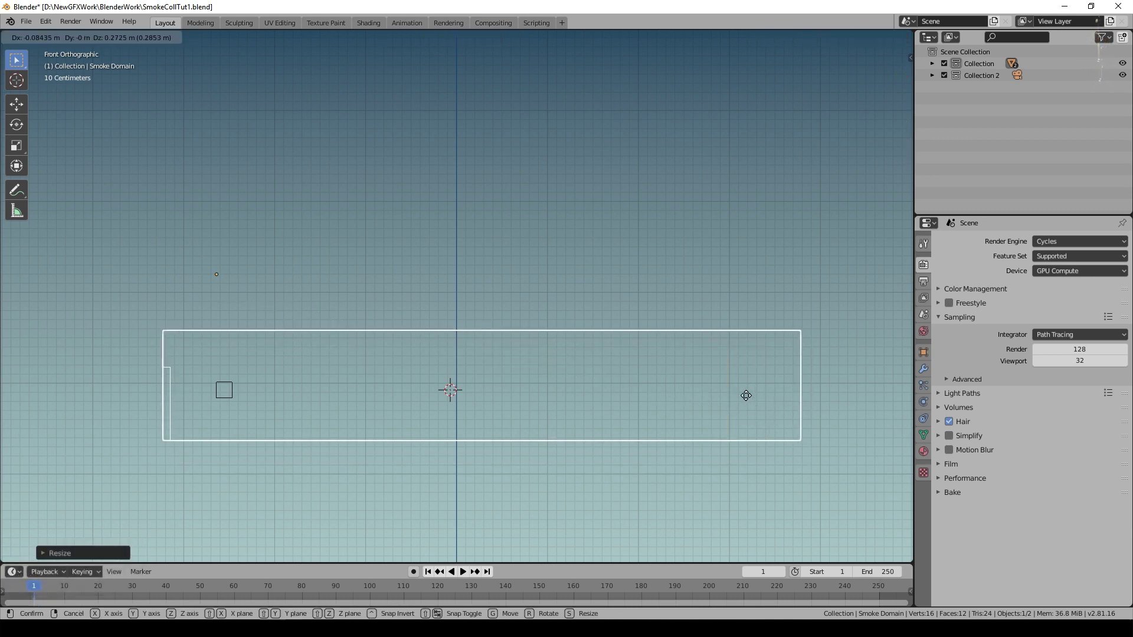
pyautogui.click(749, 404)
pyautogui.press('Tab')
# - Add a cylinder mesh, enlarge it and place it right of the smoke emitter
pyautogui.press('Tab')
pyautogui.press('shift+a')
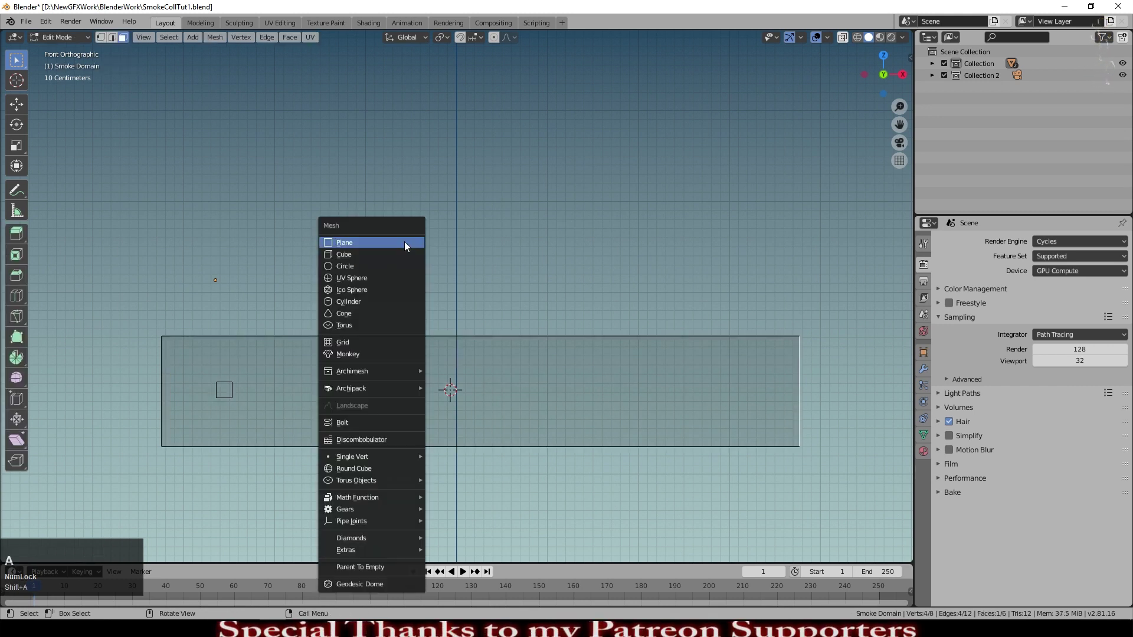
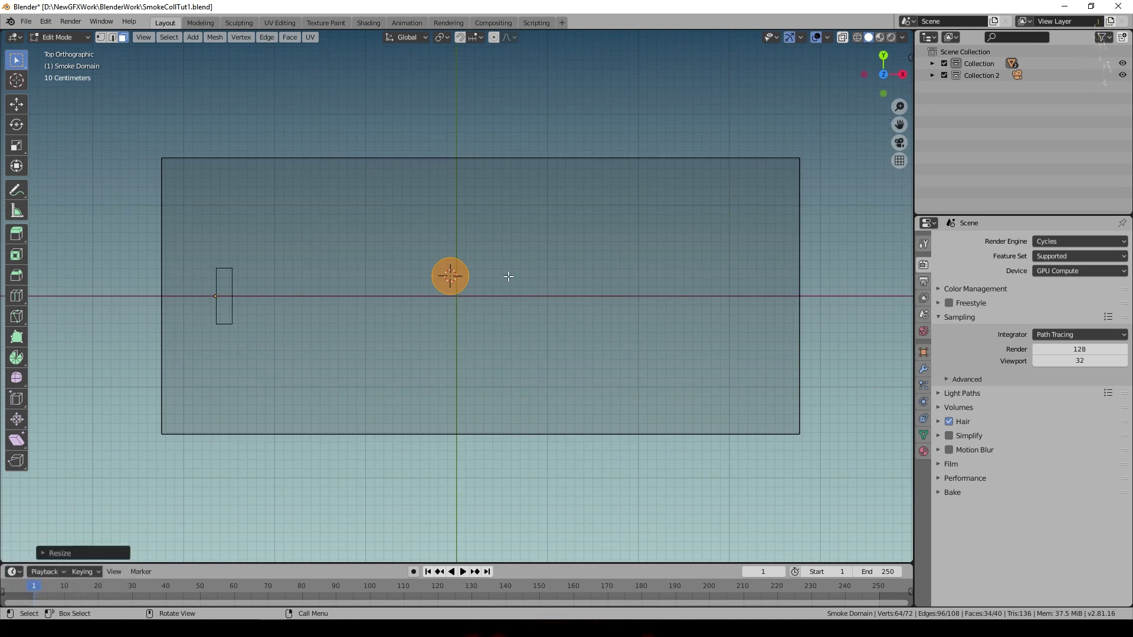
pyautogui.press('s')
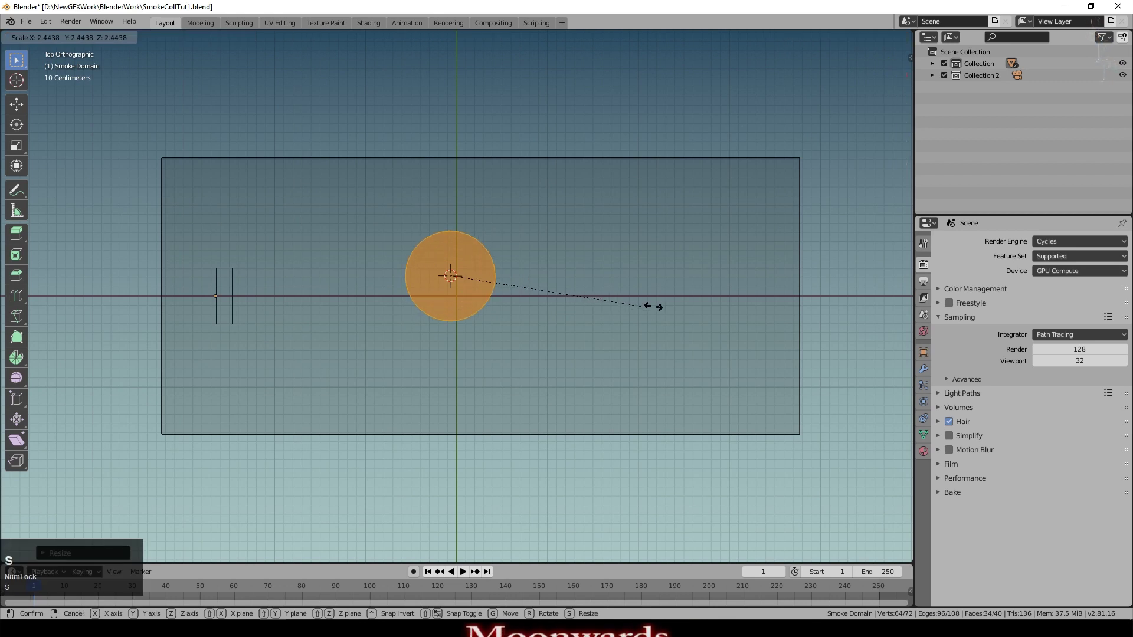
pyautogui.click(601, 298)
pyautogui.press('g')
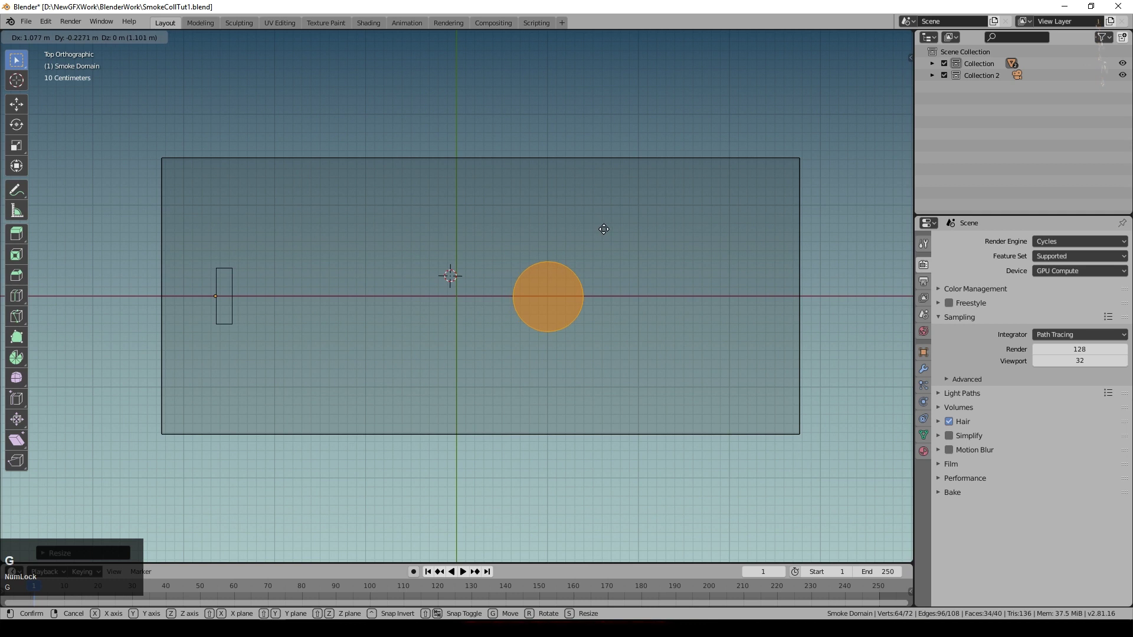
pyautogui.click(602, 226)
# - Shorten the cylinder along Z so it fits within the domain's height
pyautogui.press('KP_1')
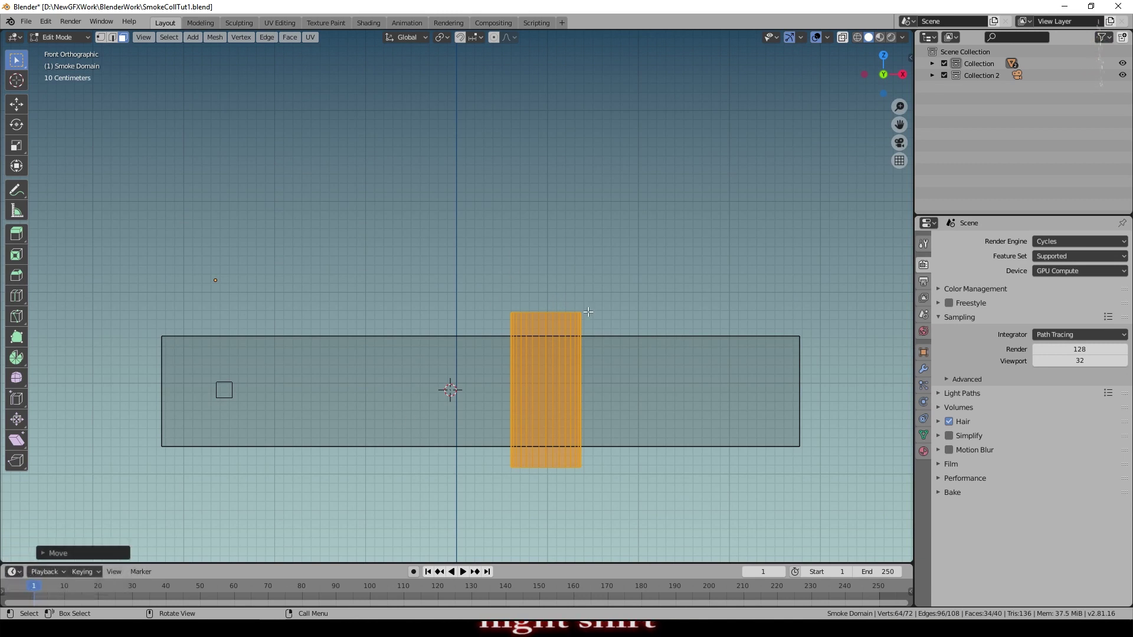
pyautogui.press('s')
pyautogui.press('z')
pyautogui.click(581, 346)
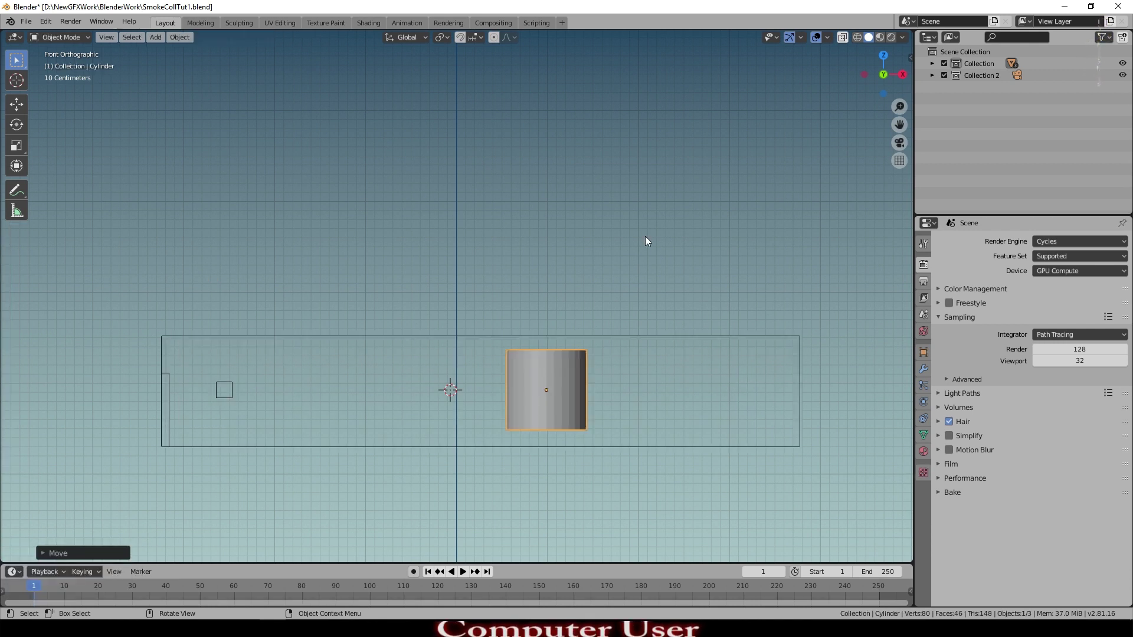
# - Enable Adaptive Domain on the smoke domain and set Temperature Diff. to 0 while playing
pyautogui.click(469, 575)
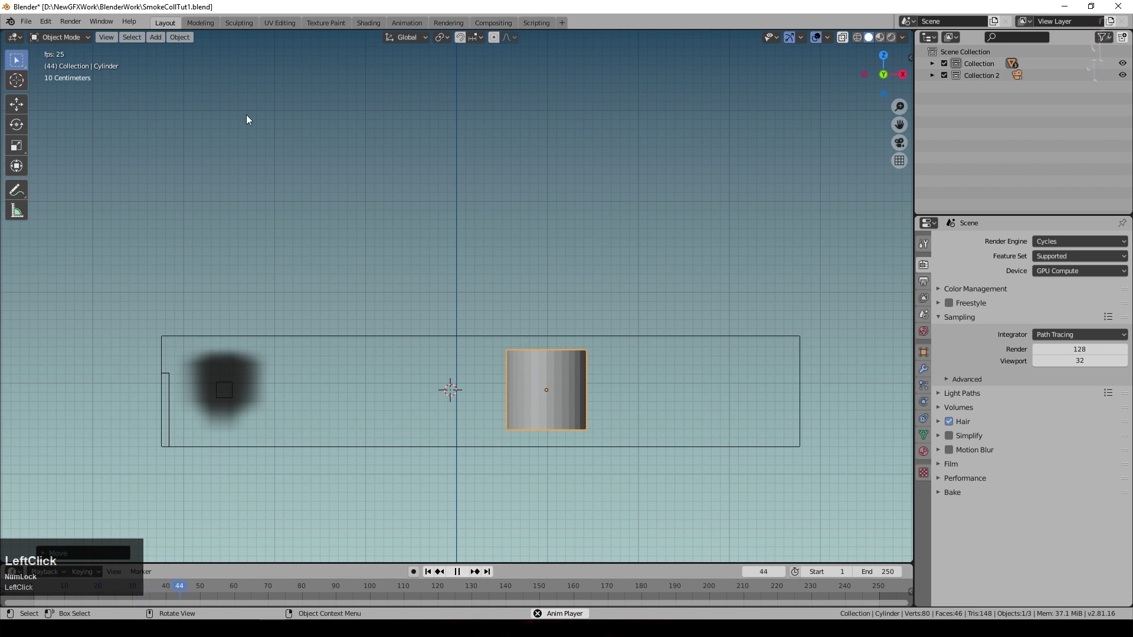
pyautogui.scroll(-3)
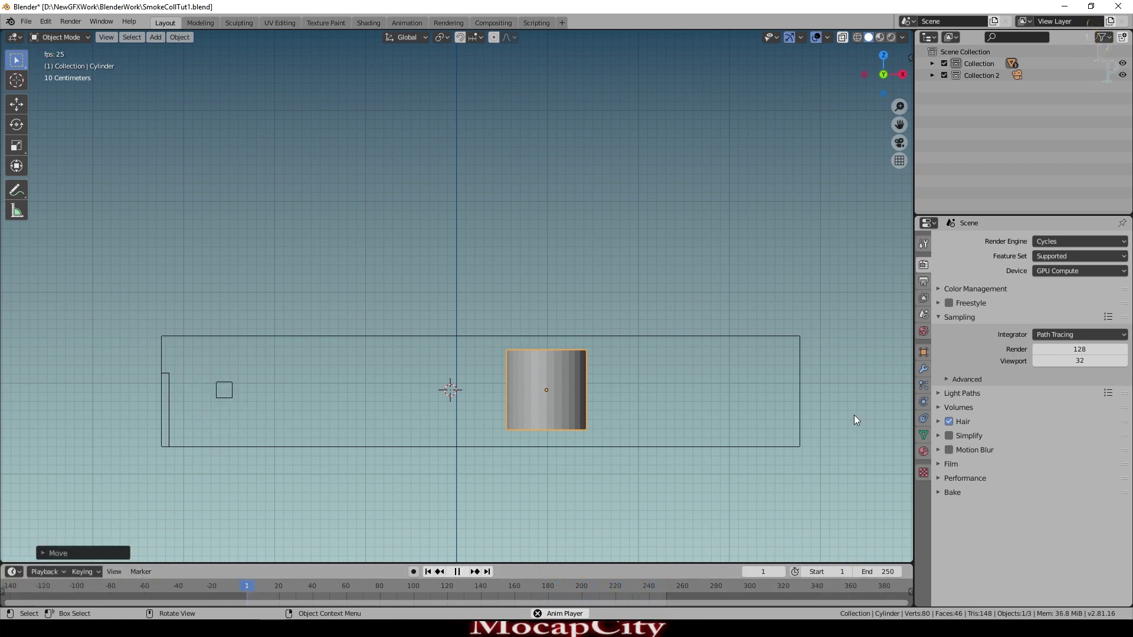
pyautogui.click(927, 401)
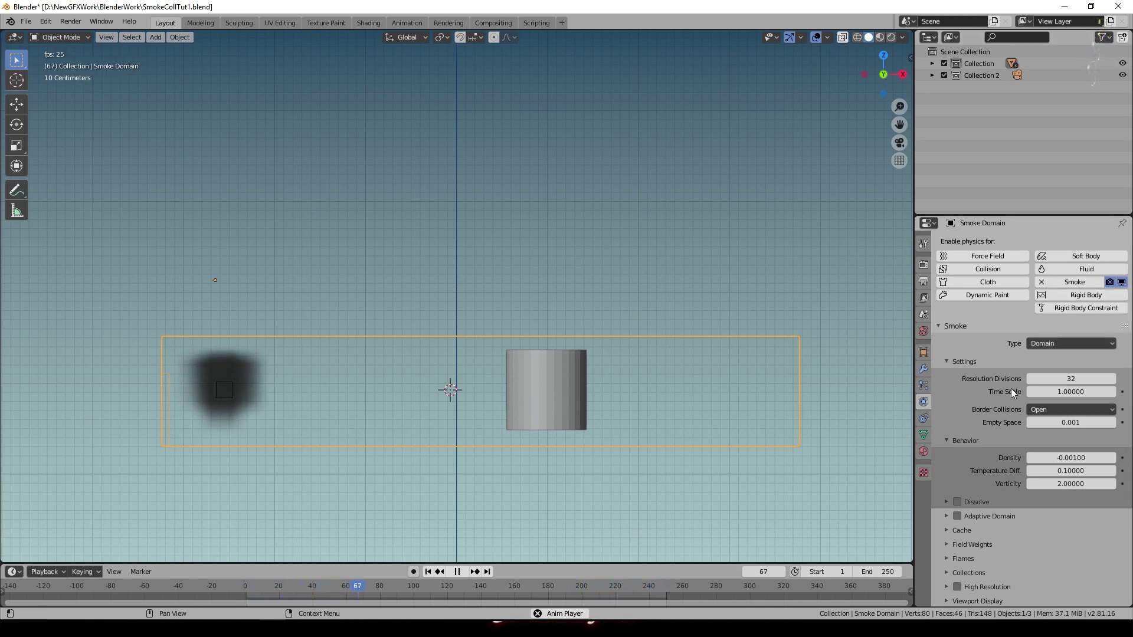
pyautogui.scroll(-3)
pyautogui.click(678, 568)
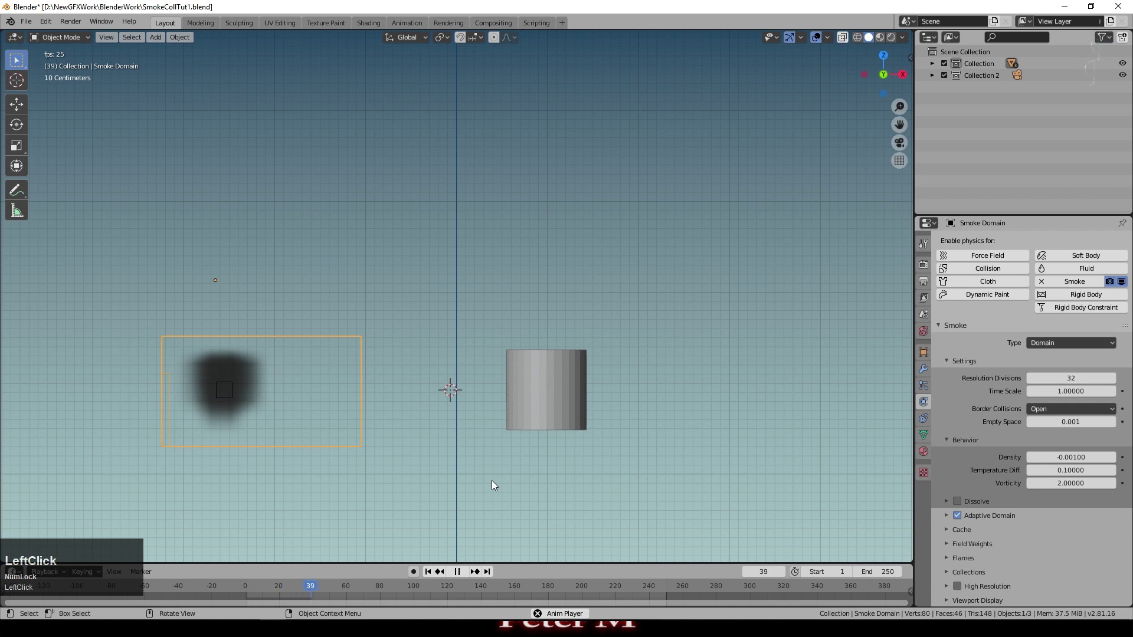
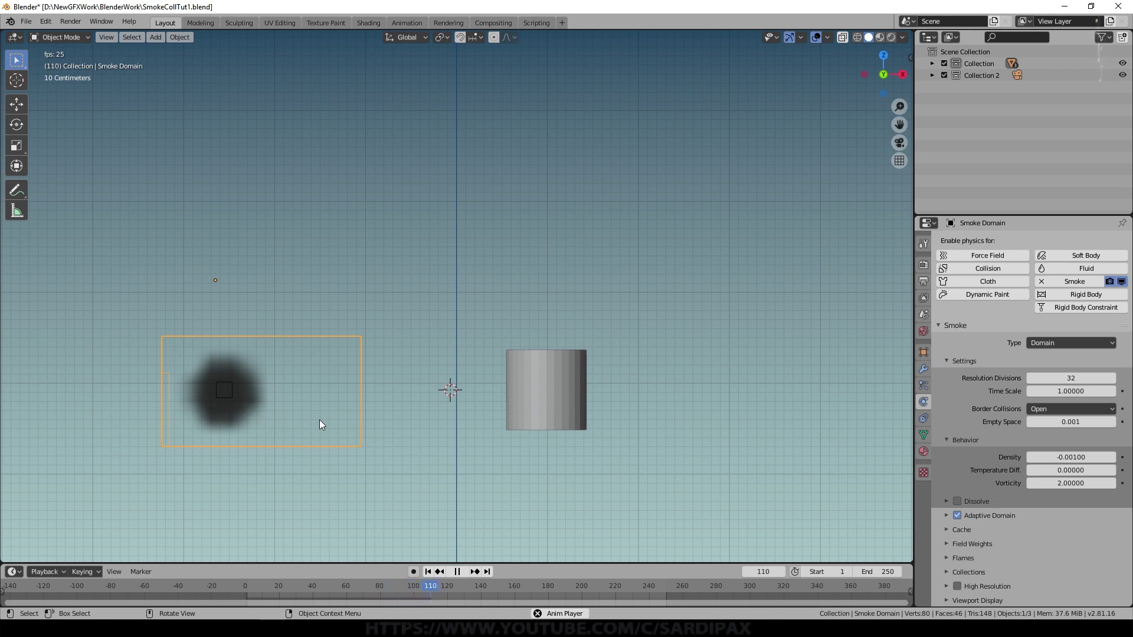
pyautogui.middleClick(297, 410)
pyautogui.middleClick(295, 445)
# - Set the smoke domain's Resolution Divisions to 64 and replay the simulation
pyautogui.press('KP_1')
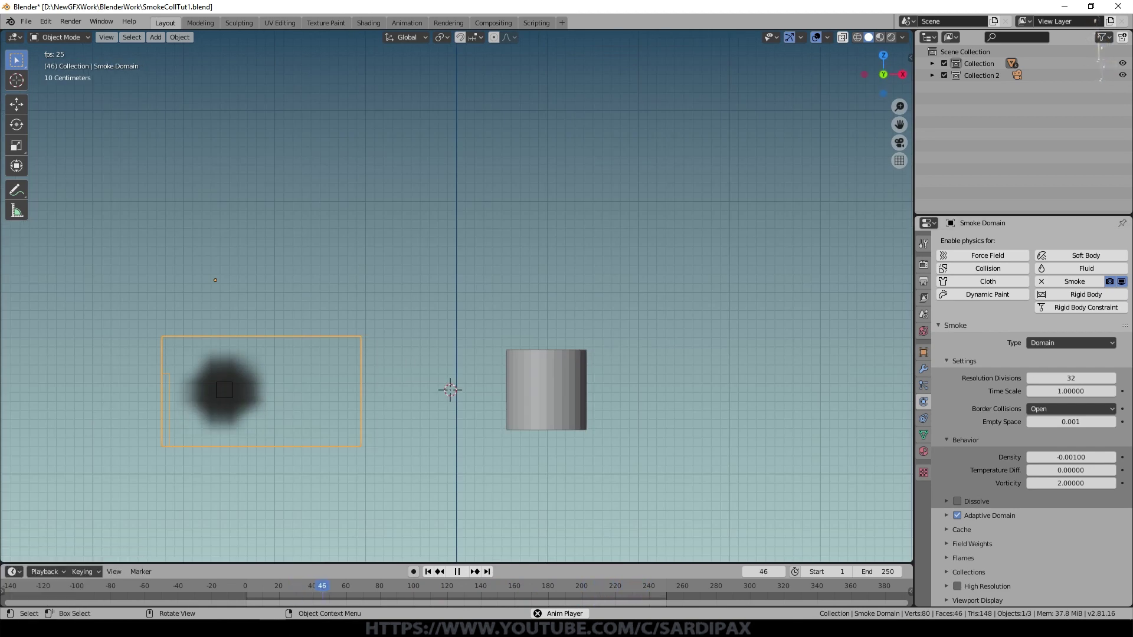
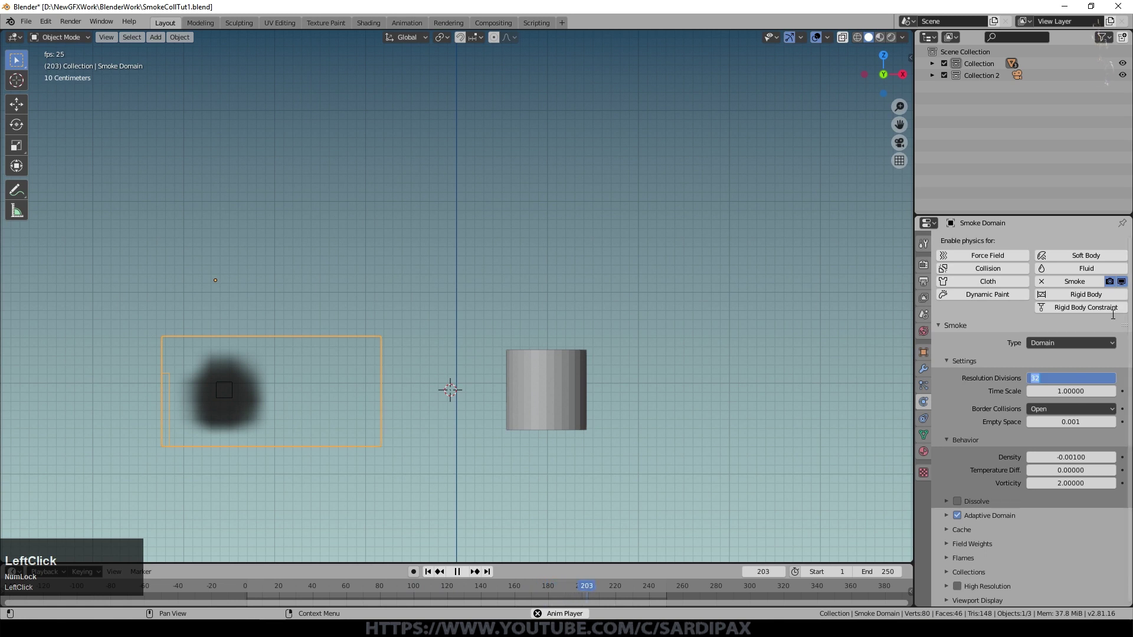
pyautogui.press('KP_6')
pyautogui.press('KP_4')
pyautogui.press('KP_Enter')
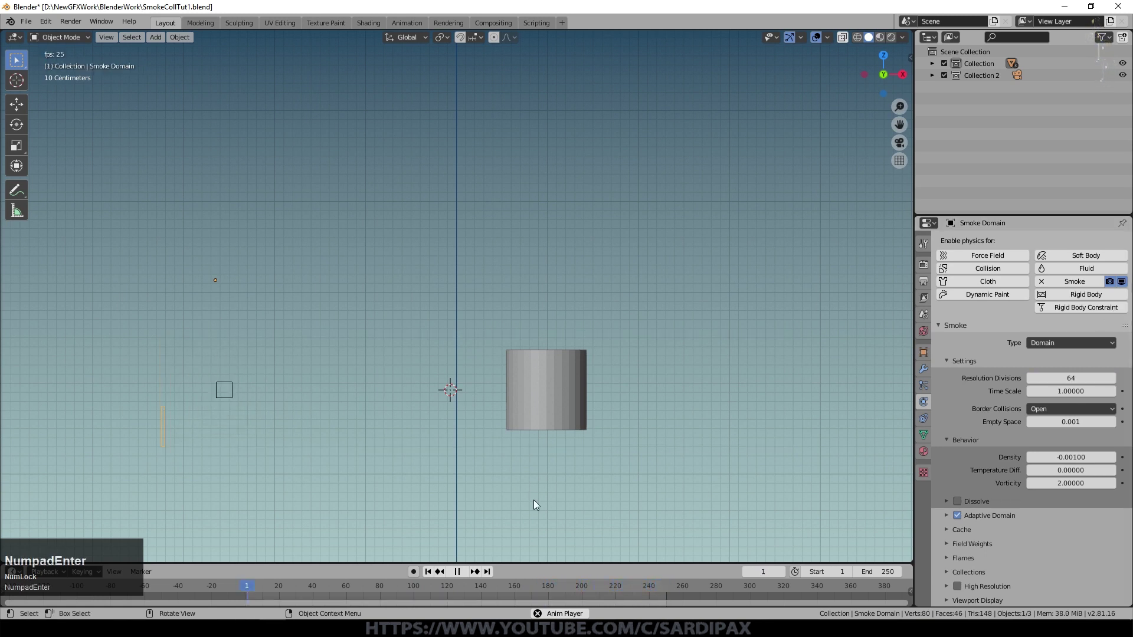
pyautogui.click(434, 577)
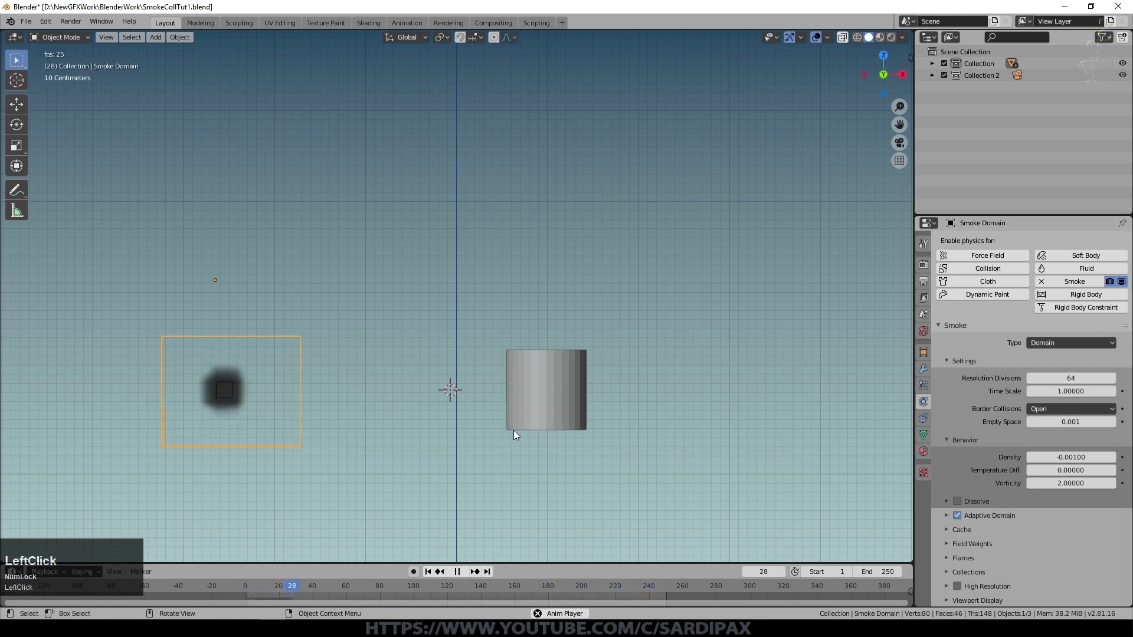
# - Turn on High Resolution smoke, inspect from an angle and stop at frame one
pyautogui.click(909, 455)
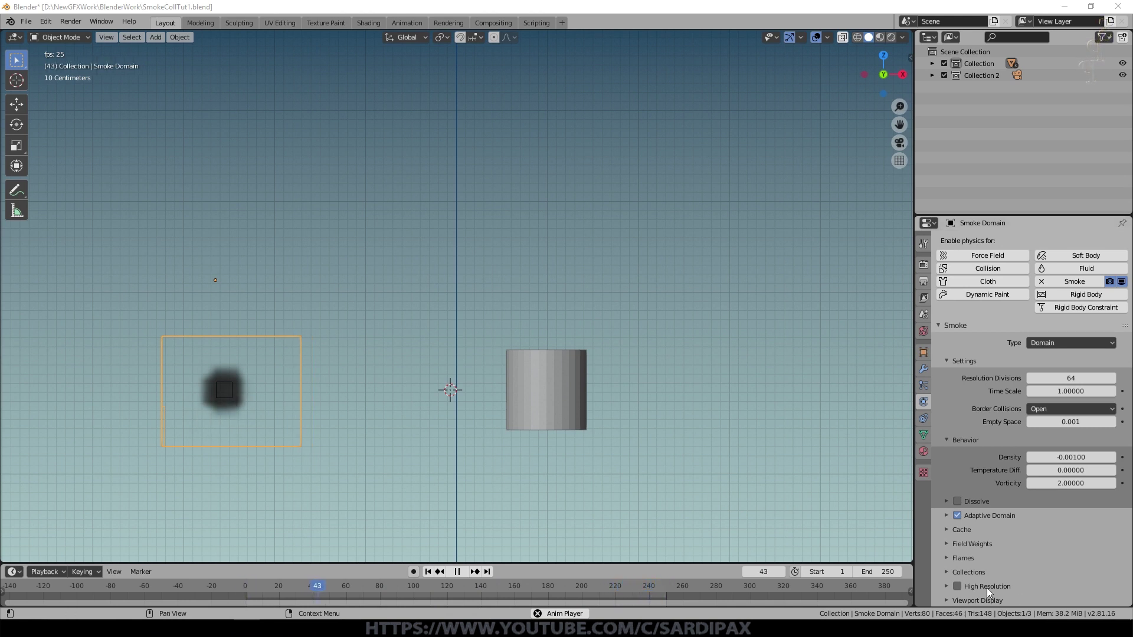
pyautogui.click(961, 589)
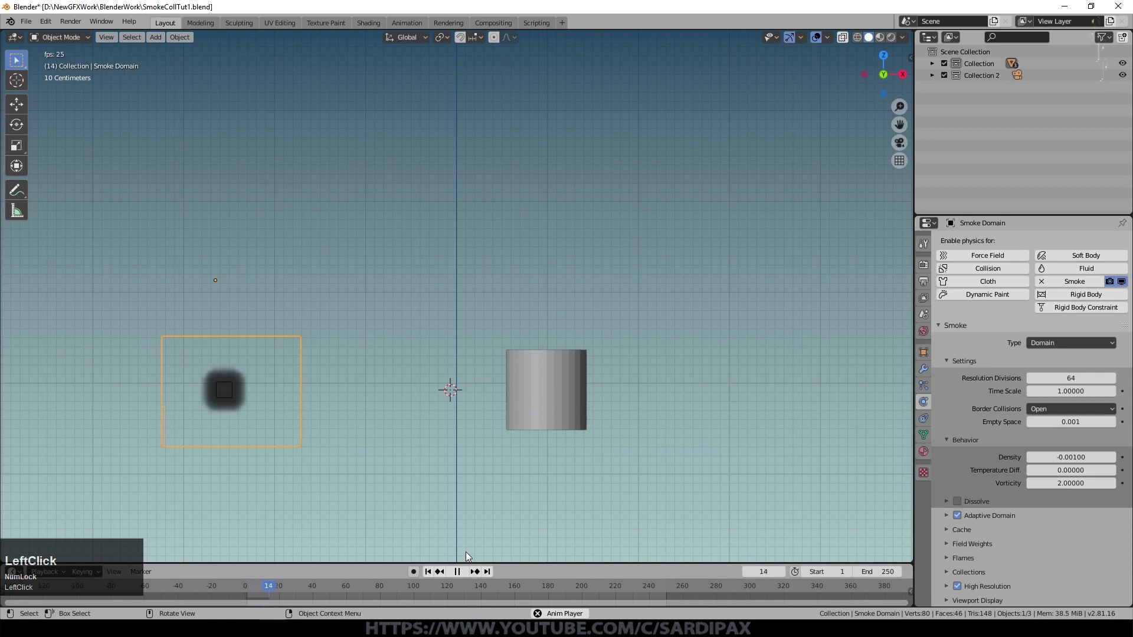
pyautogui.middleClick(375, 435)
pyautogui.click(465, 576)
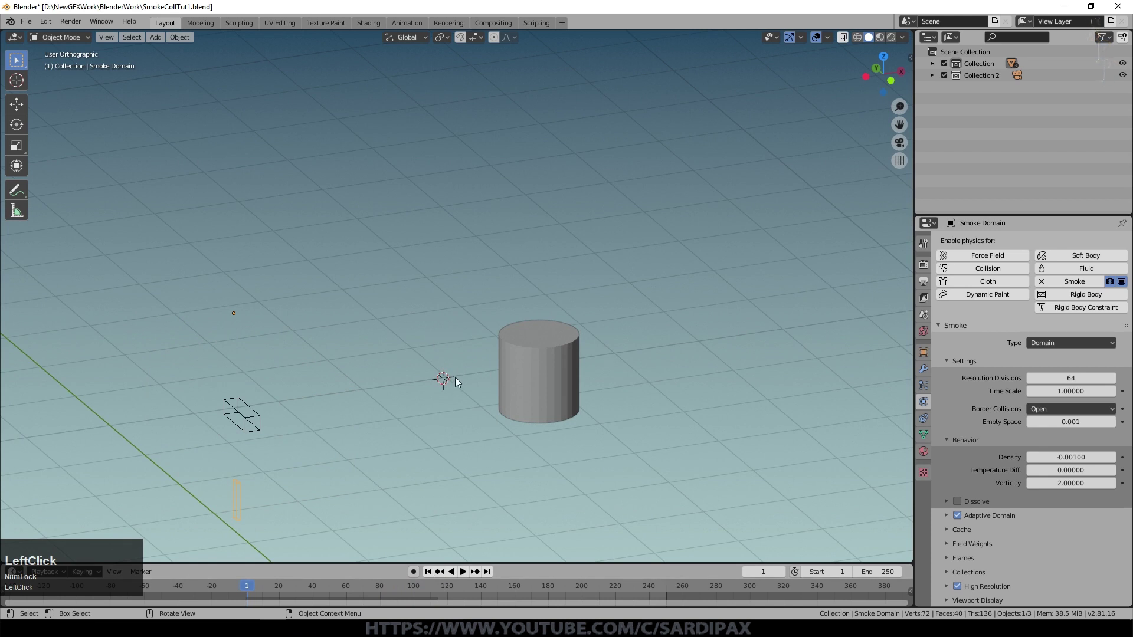
# - Add a Wind force field and rotate it 90° on Y to blow rightward
pyautogui.press('KP_1')
pyautogui.press('shift+a')
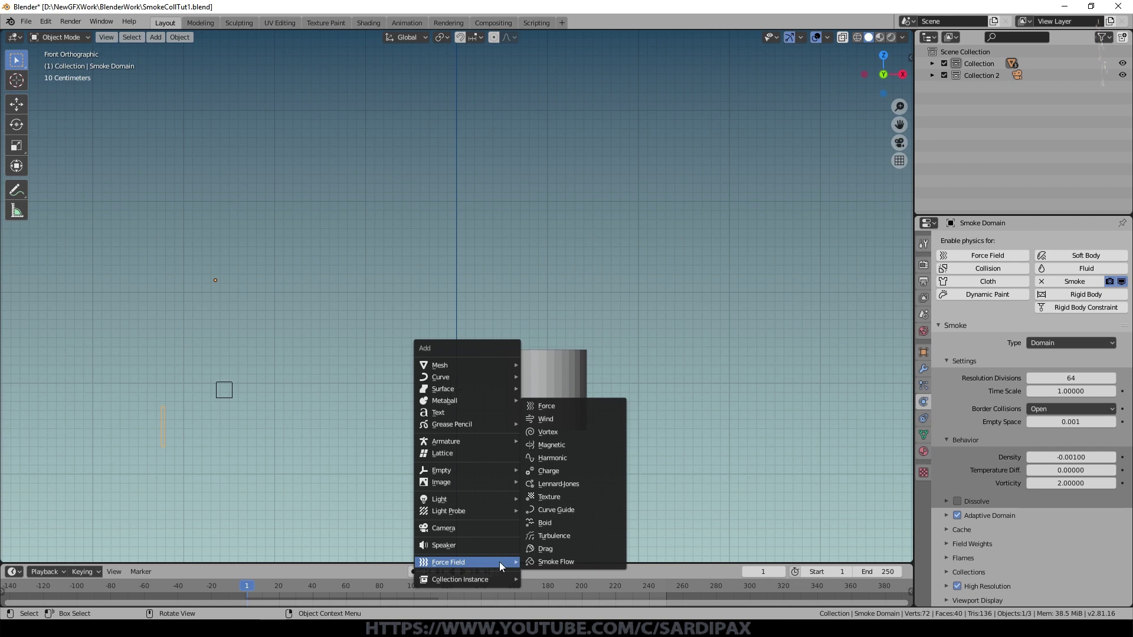
pyautogui.click(558, 423)
pyautogui.press('r')
pyautogui.press('y')
pyautogui.press('Escape')
pyautogui.press('r')
pyautogui.press('y')
pyautogui.press('KP_9')
pyautogui.press('KP_0')
pyautogui.press('KP_Enter')
# - Move the wind field to the left of the smoke emitter
pyautogui.press('g')
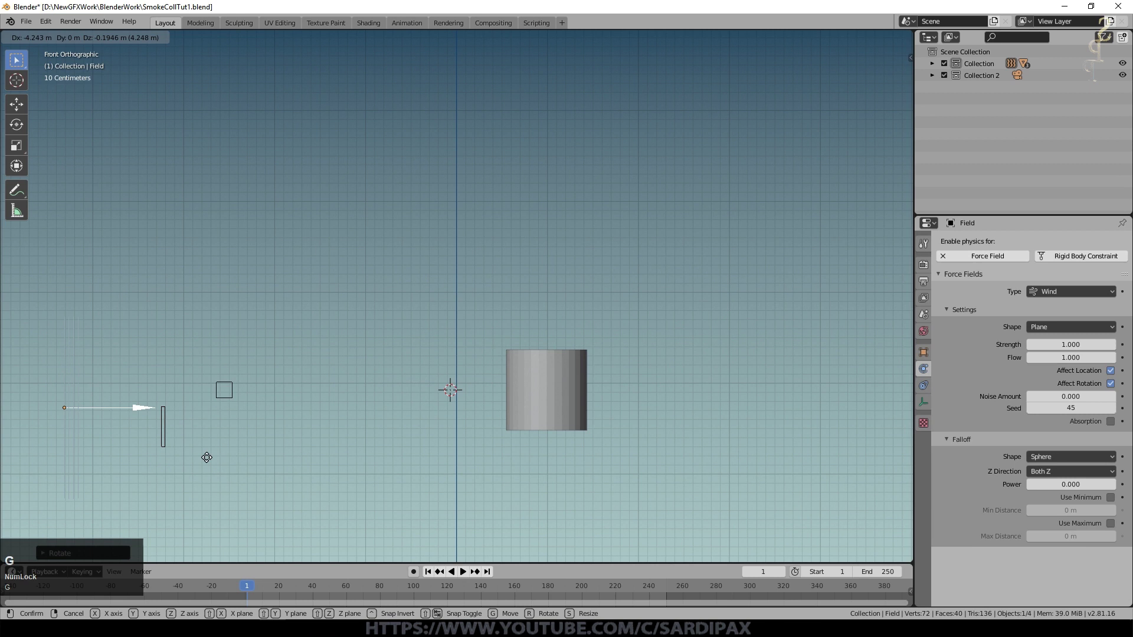
pyautogui.click(212, 452)
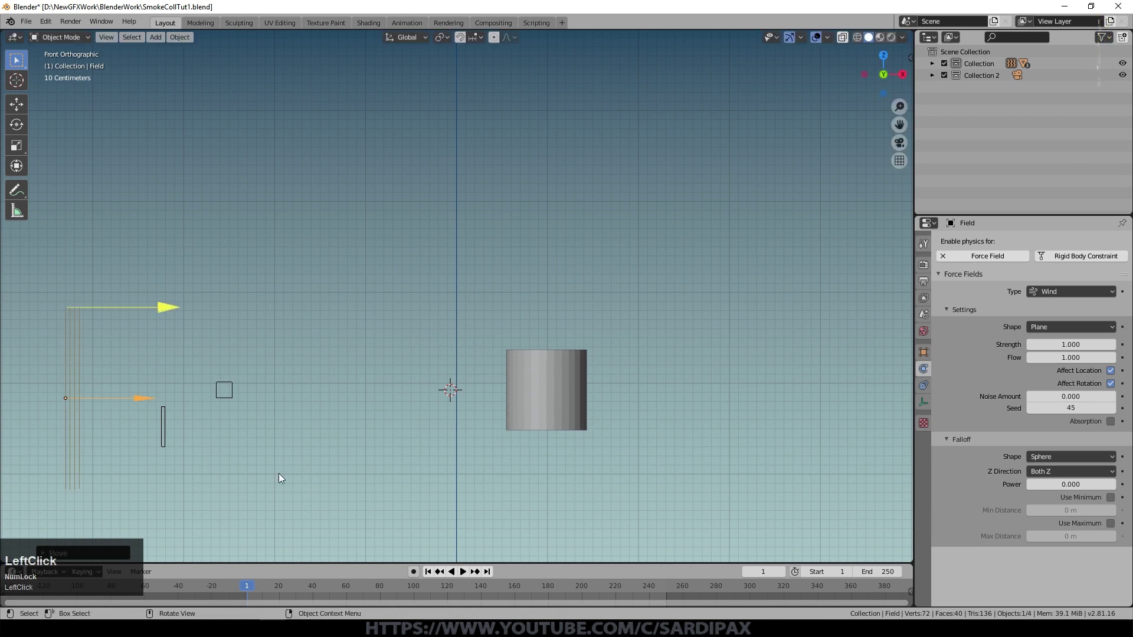
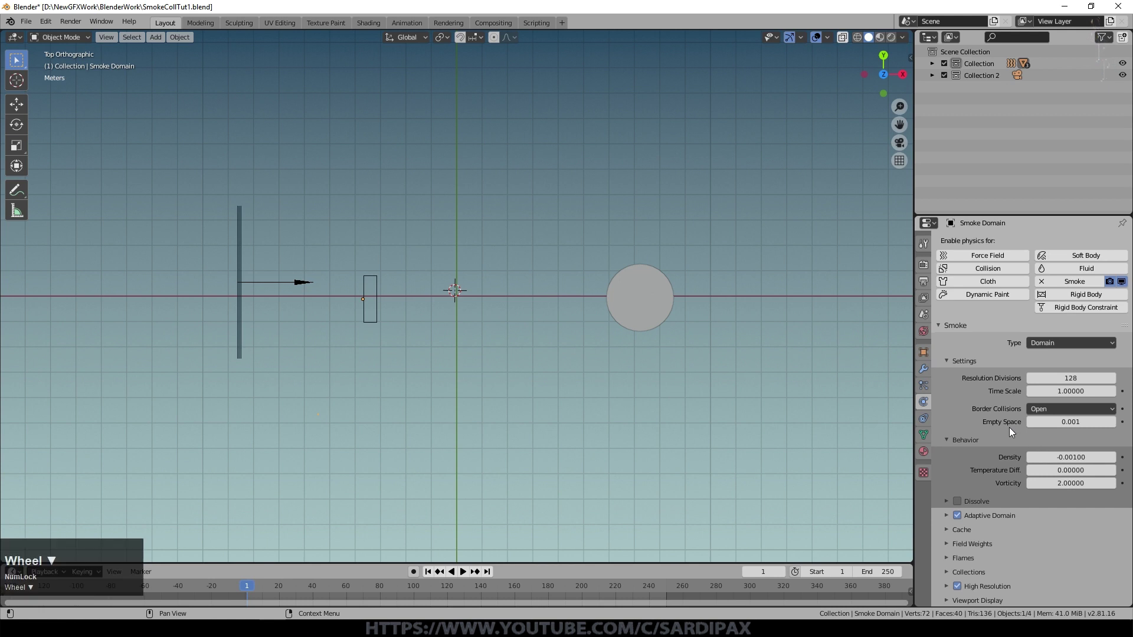
# - Save the file and bake the smoke domain's cache for frames 1 to 250
pyautogui.click(30, 28)
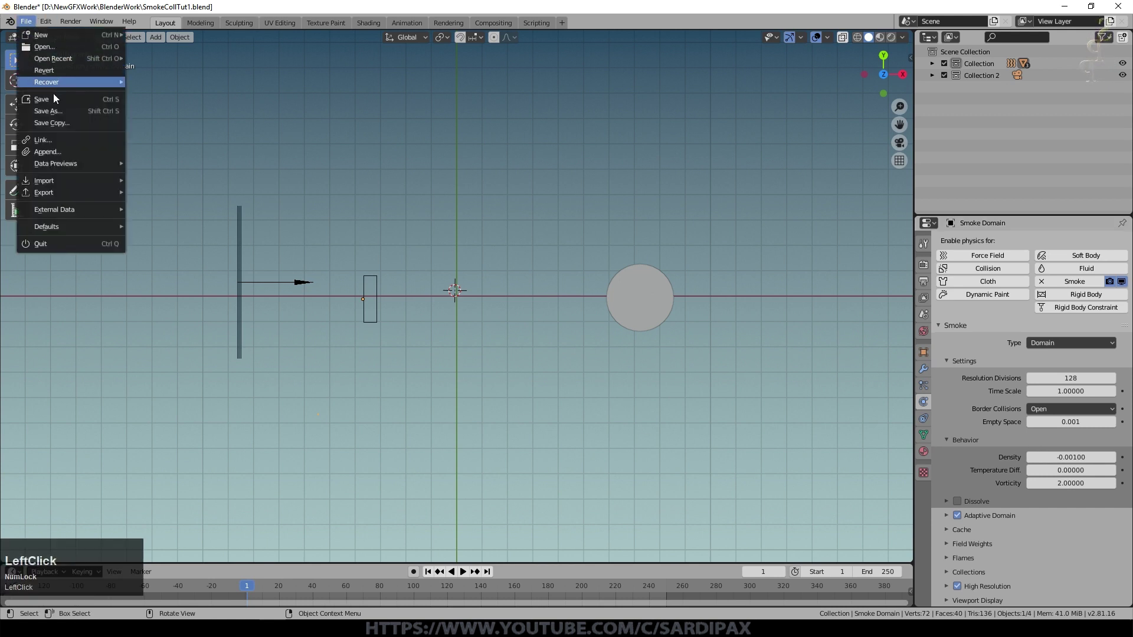
pyautogui.scroll(-3)
pyautogui.click(948, 531)
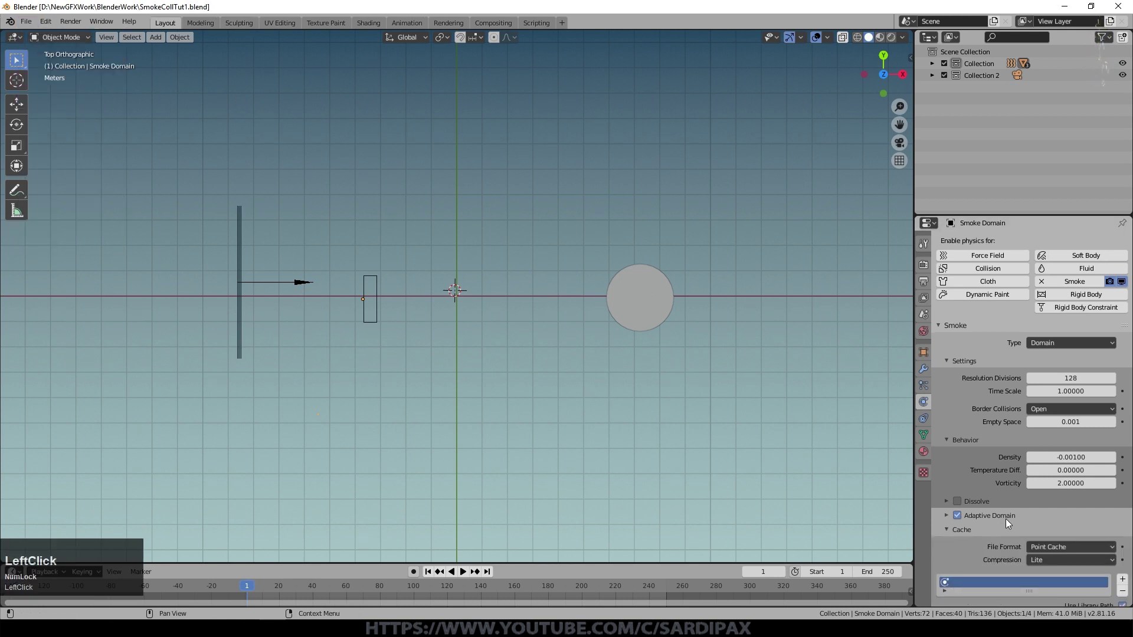
pyautogui.scroll(-3)
pyautogui.click(987, 505)
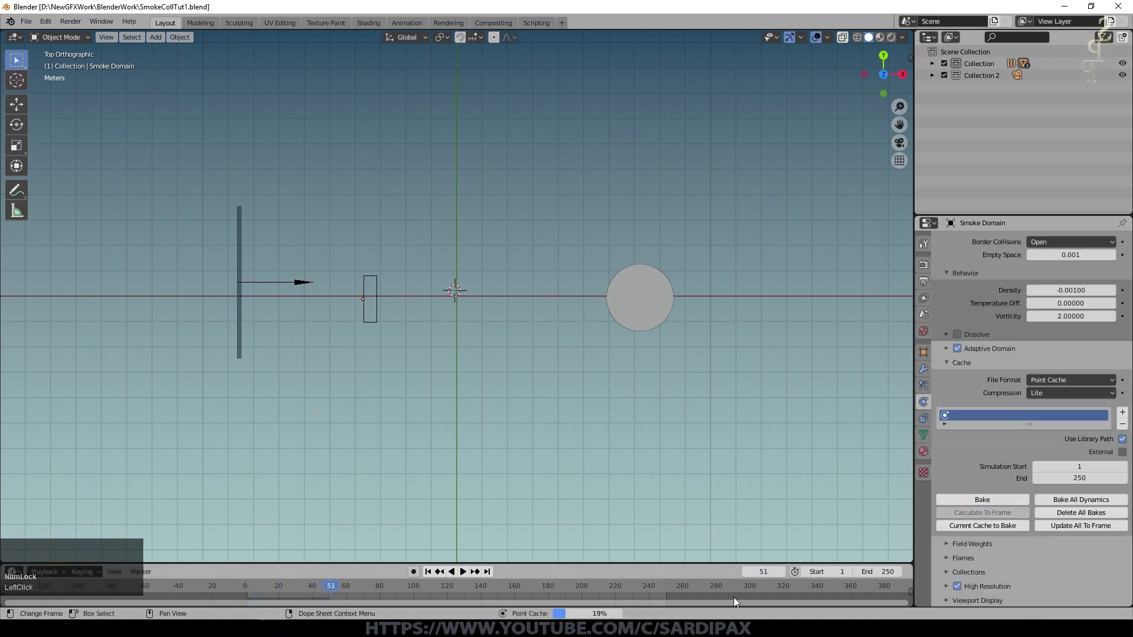
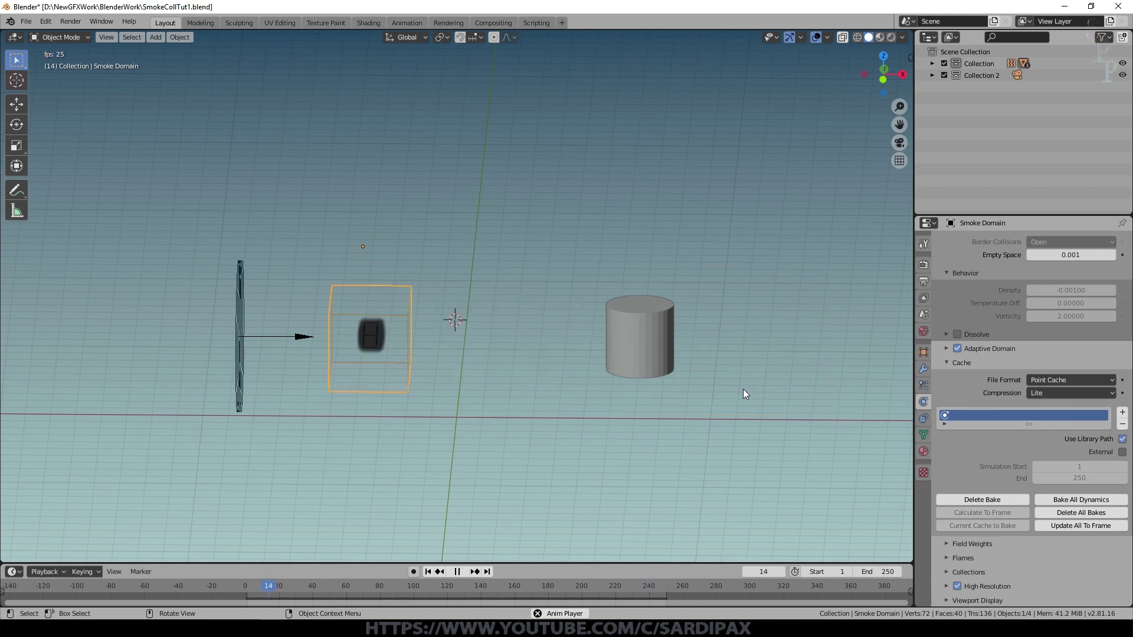
# - Watch the baked smoke wrap around the cylinder from the front, then pause playback
pyautogui.press('KP_1')
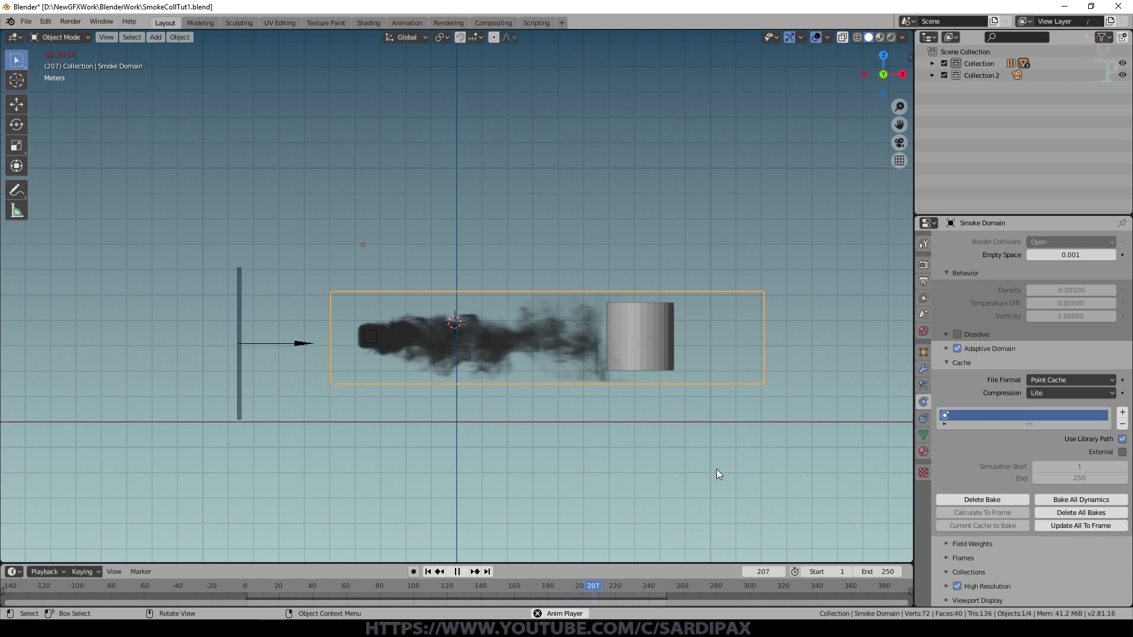
pyautogui.click(462, 573)
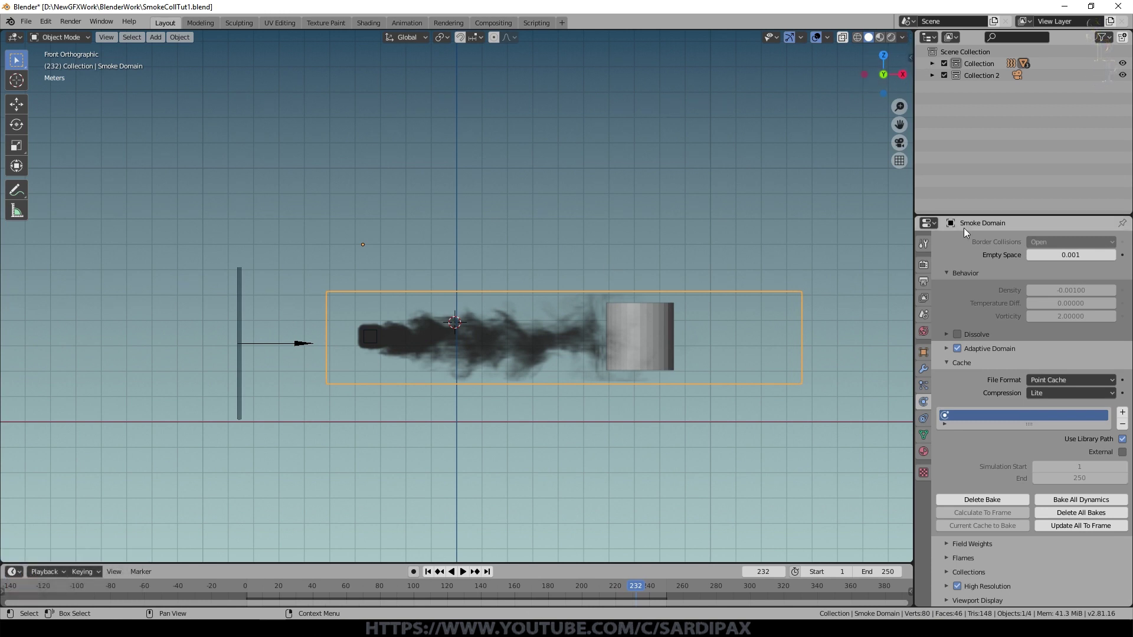
# - Set the render engine to Eevee and turn a split area into the Shader Editor
pyautogui.click(928, 270)
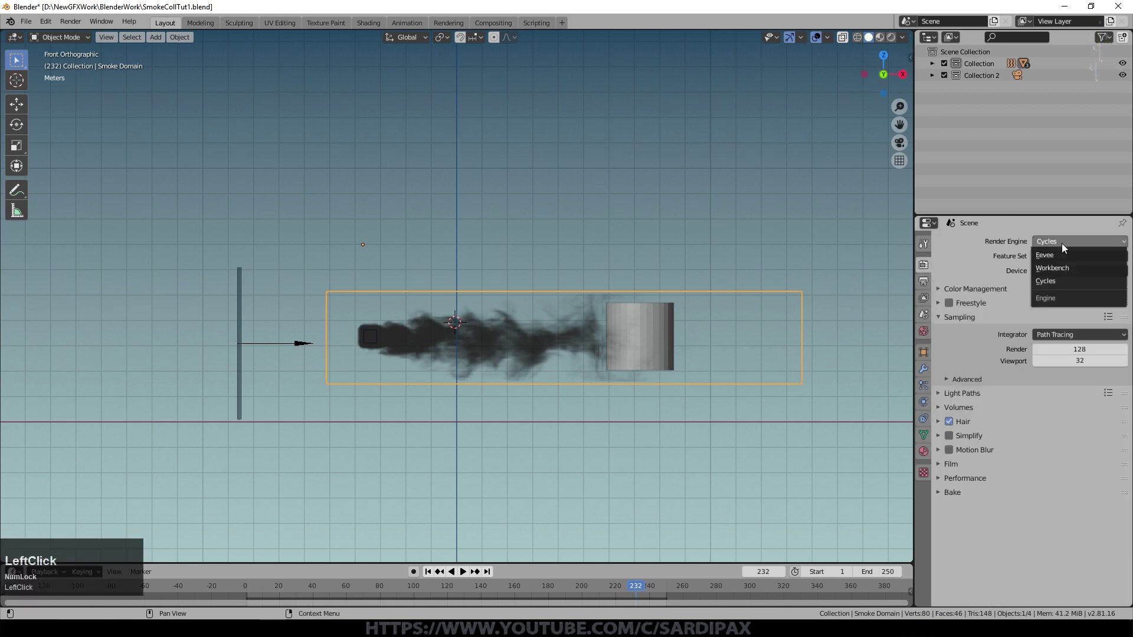
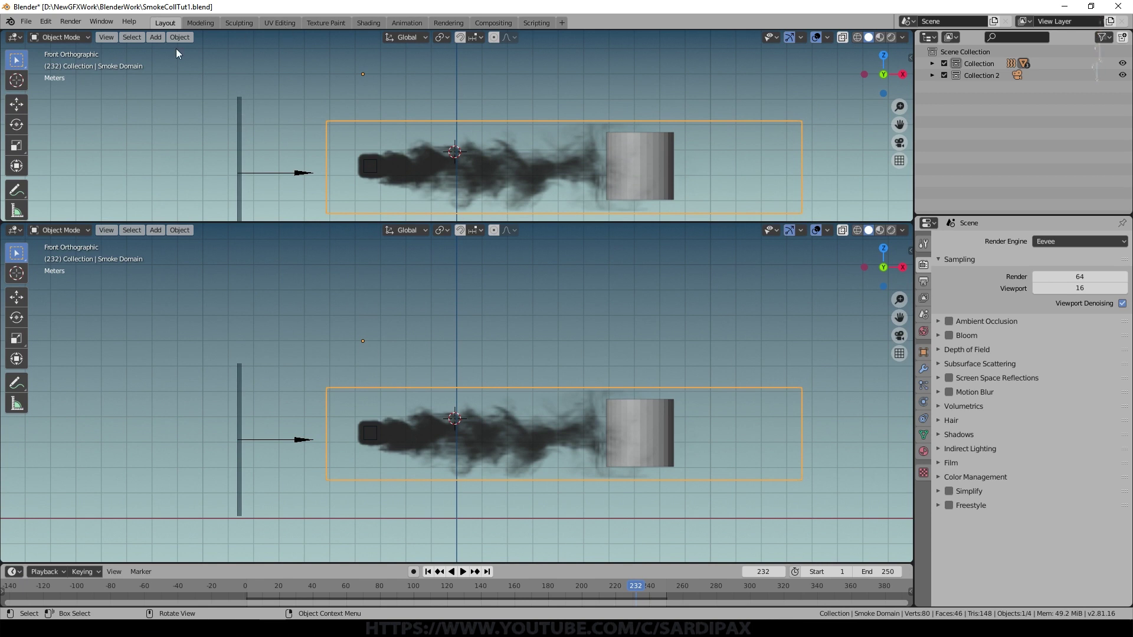
pyautogui.click(19, 41)
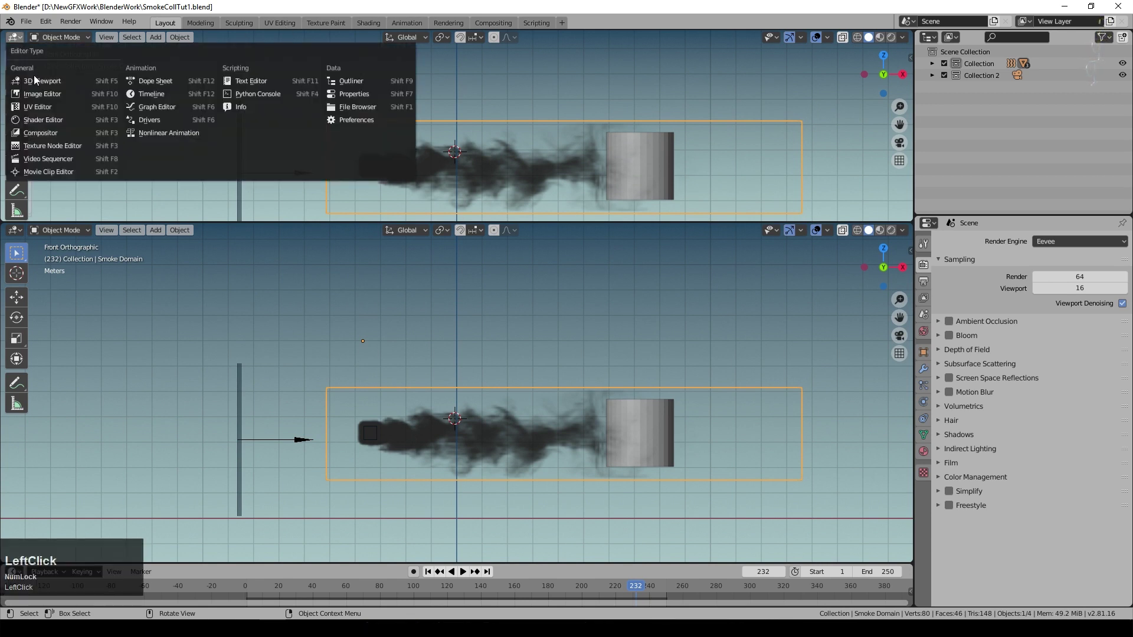
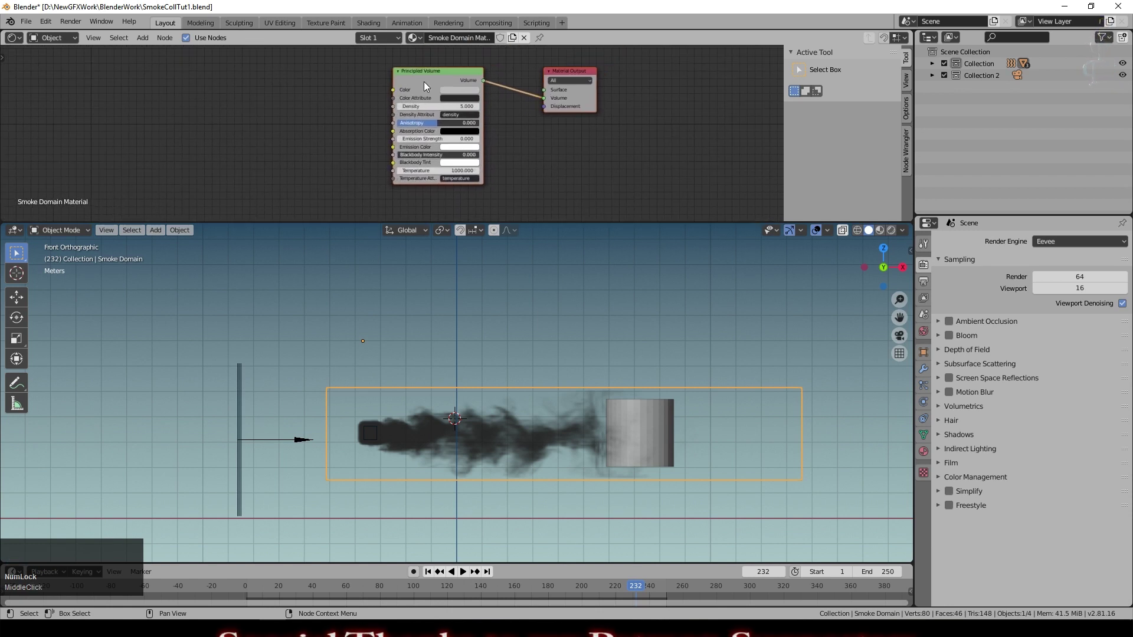
# - Replace Principled Volume with an Emission shader linked to the Volume output
pyautogui.click(425, 75)
pyautogui.press('Delete')
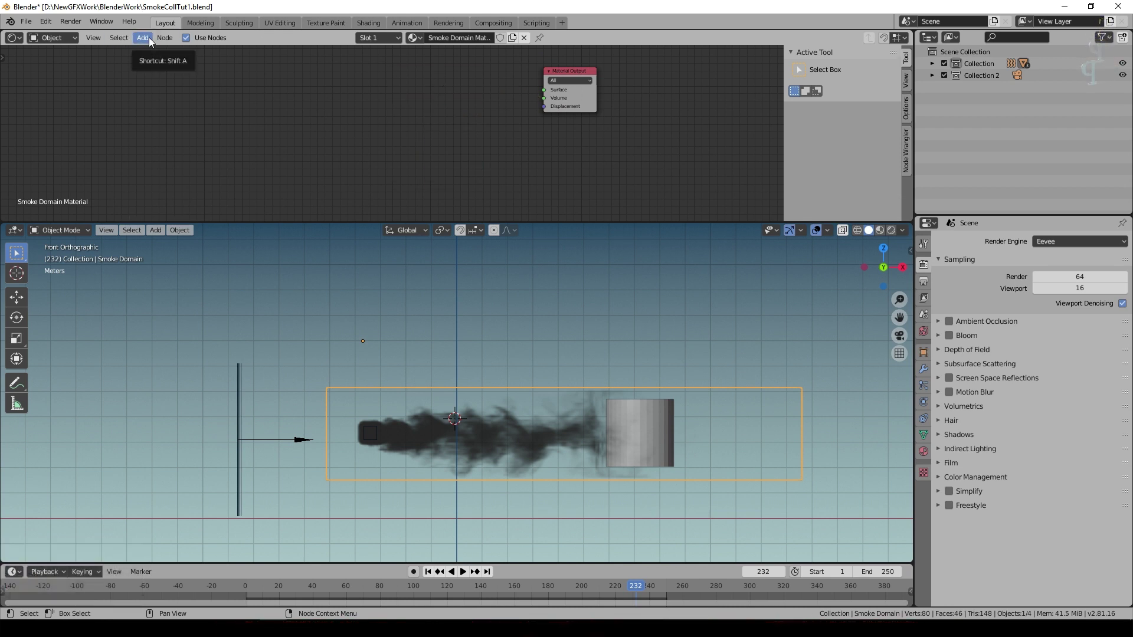
pyautogui.click(151, 40)
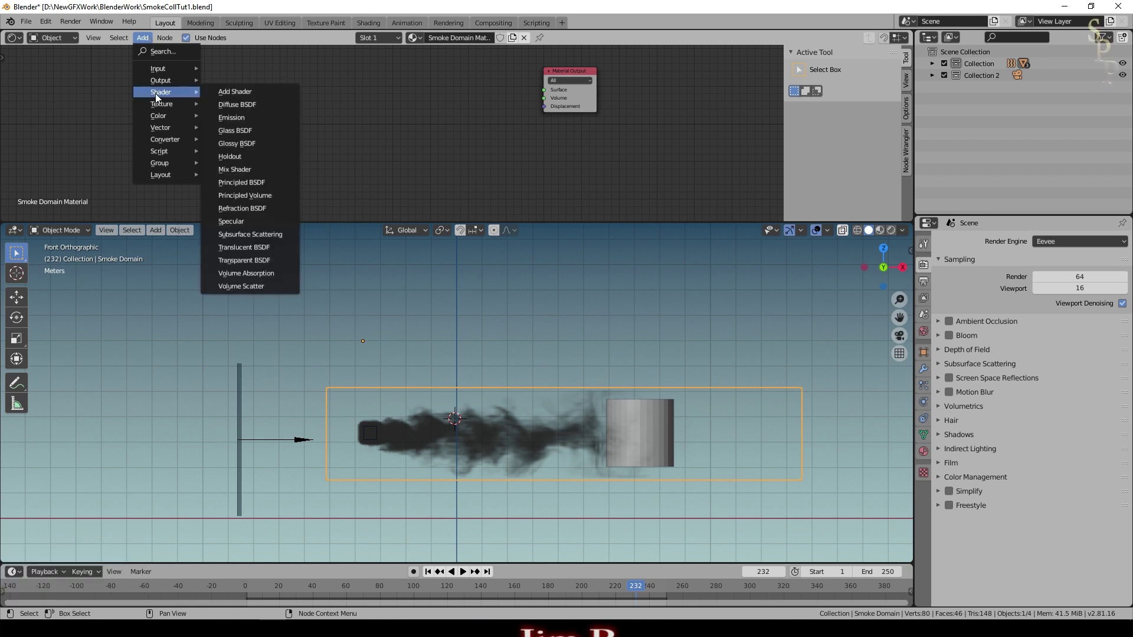
pyautogui.click(248, 121)
pyautogui.scroll(3)
pyautogui.press('n')
pyautogui.scroll(3)
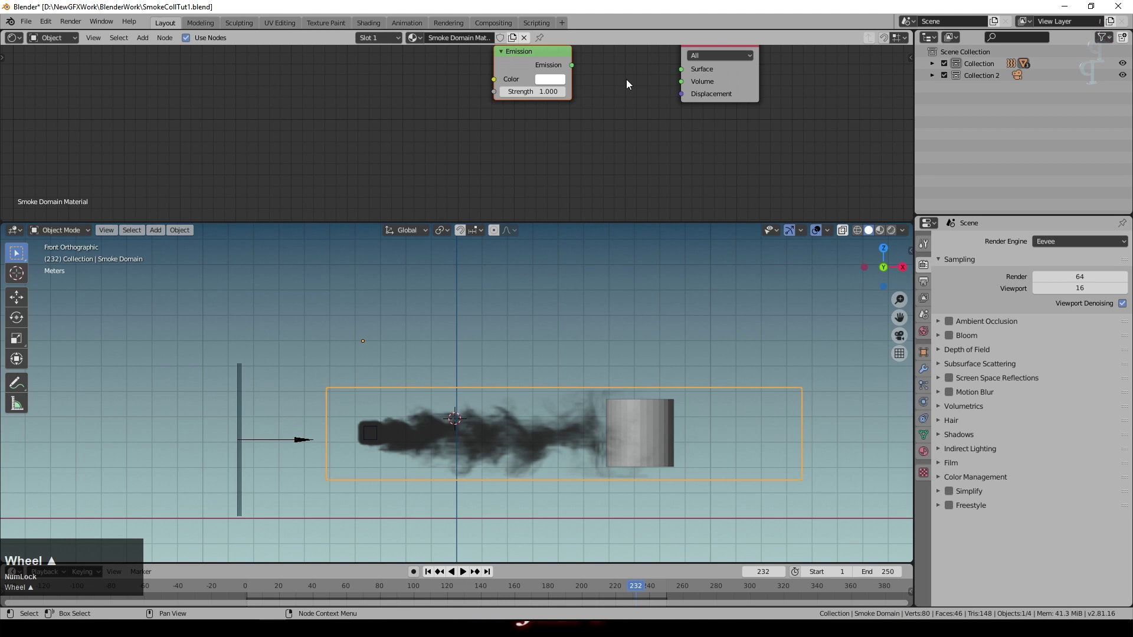
pyautogui.middleClick(630, 83)
pyautogui.scroll(3)
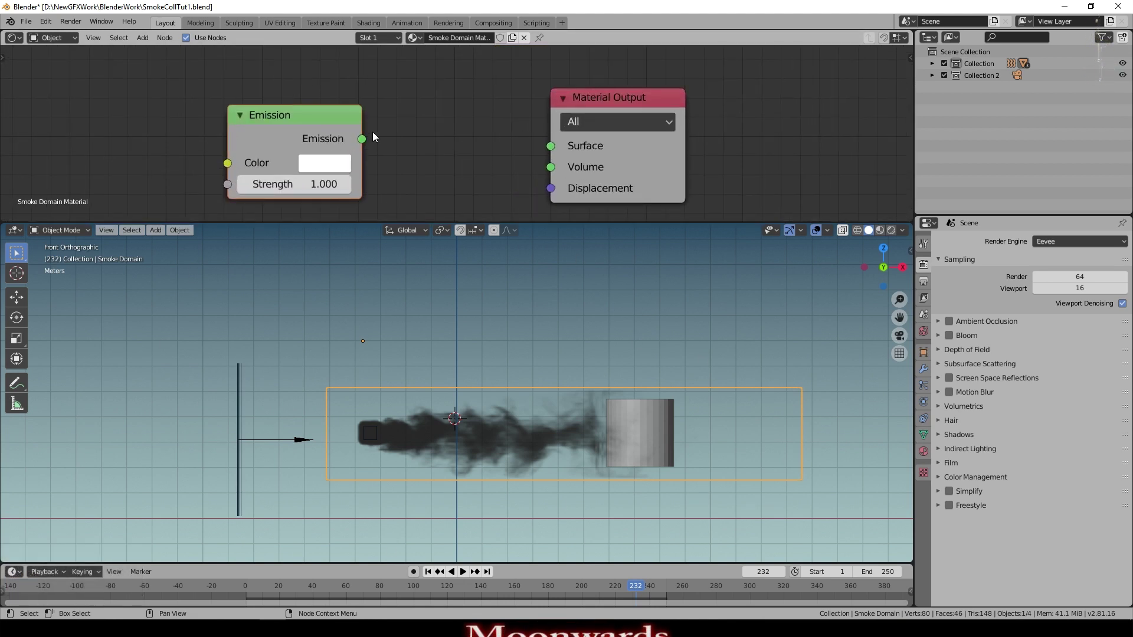
pyautogui.click(365, 140)
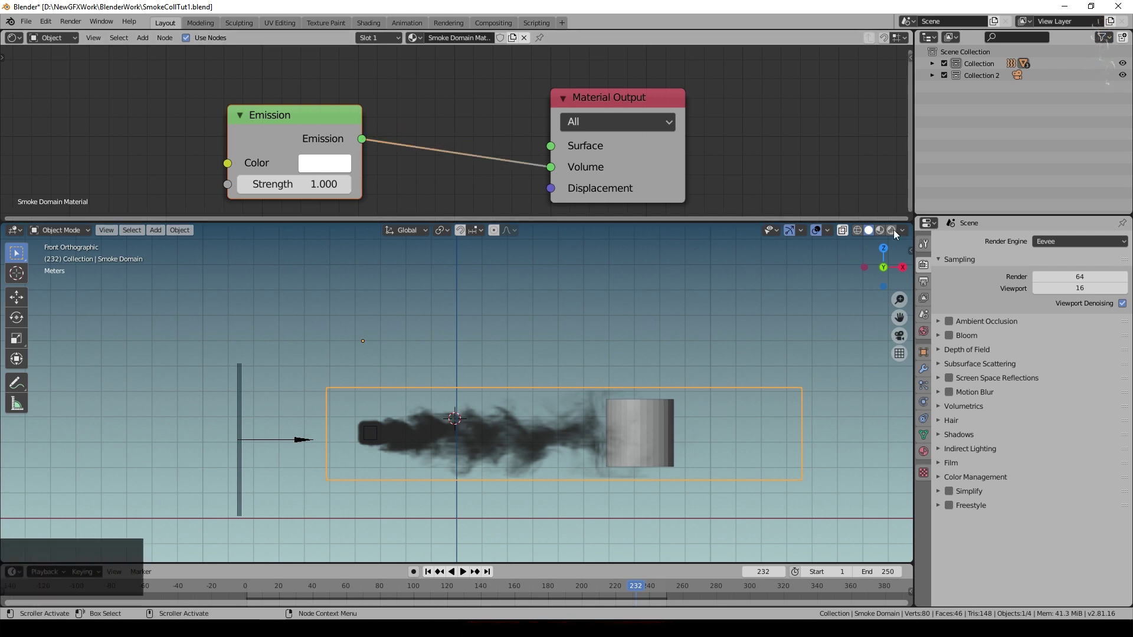
# - Preview with rendered shading and set the world background colour to black
pyautogui.click(890, 235)
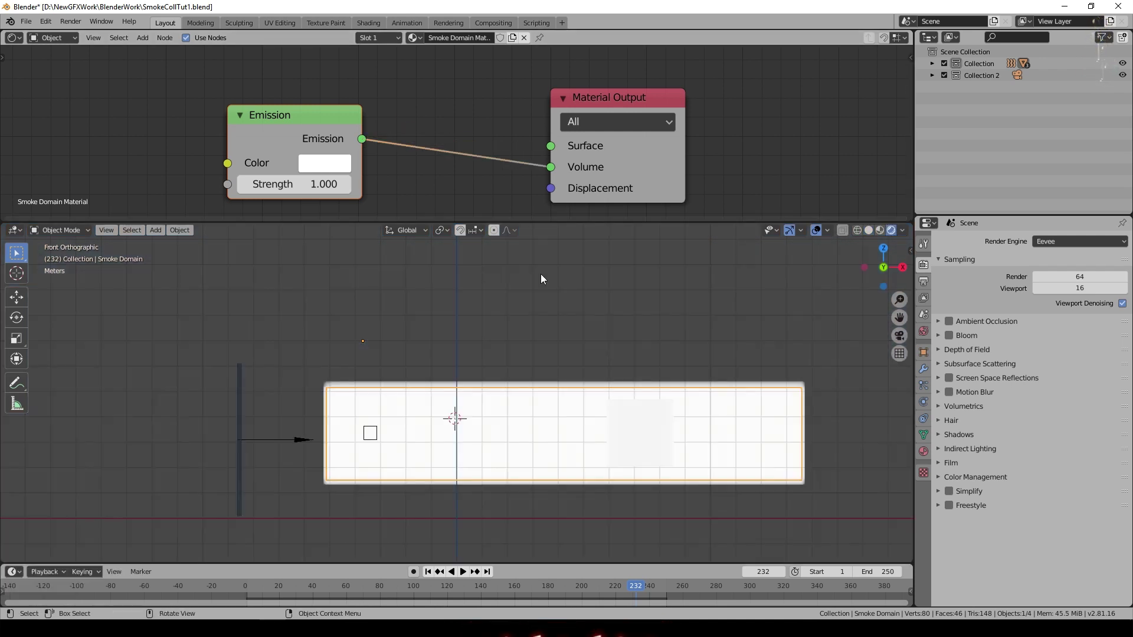
pyautogui.middleClick(548, 282)
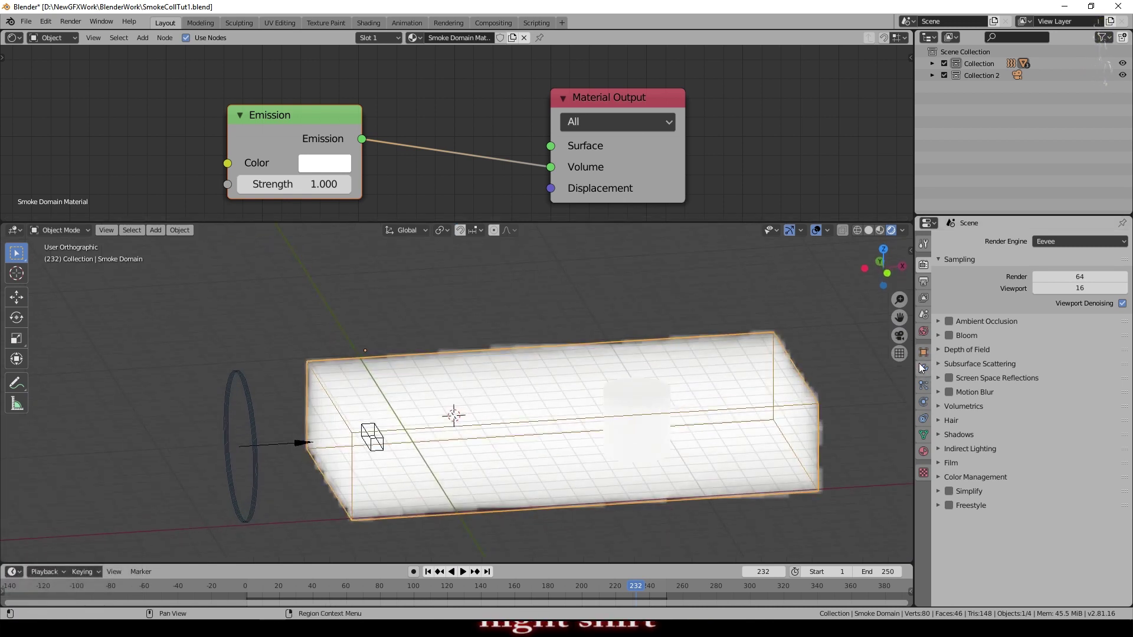
pyautogui.click(922, 336)
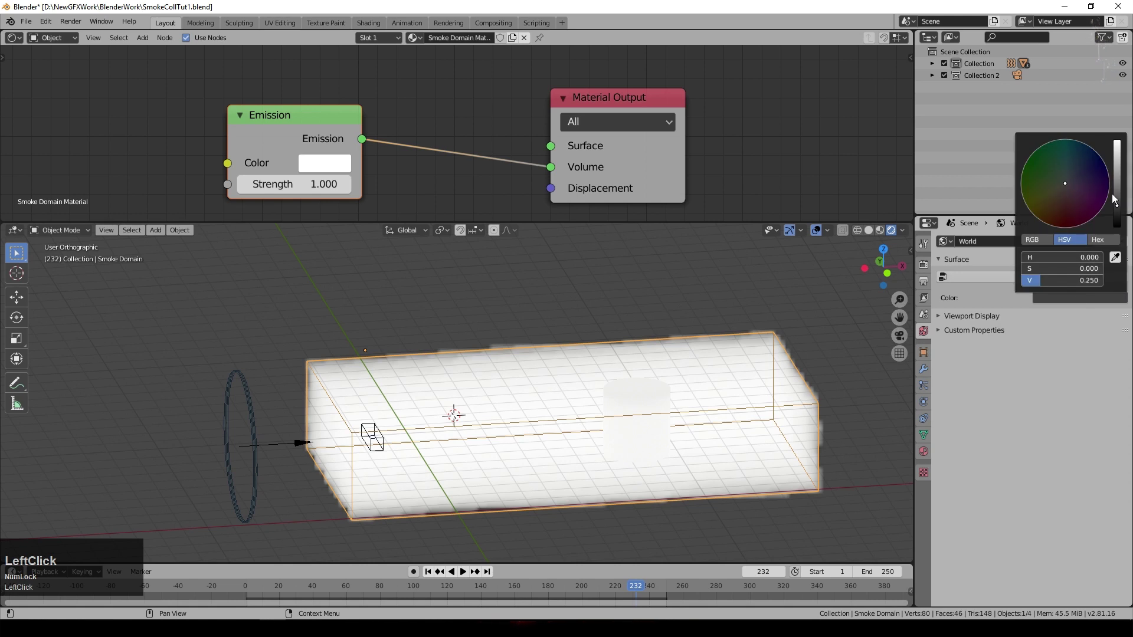
pyautogui.scroll(-3)
pyautogui.middleClick(460, 126)
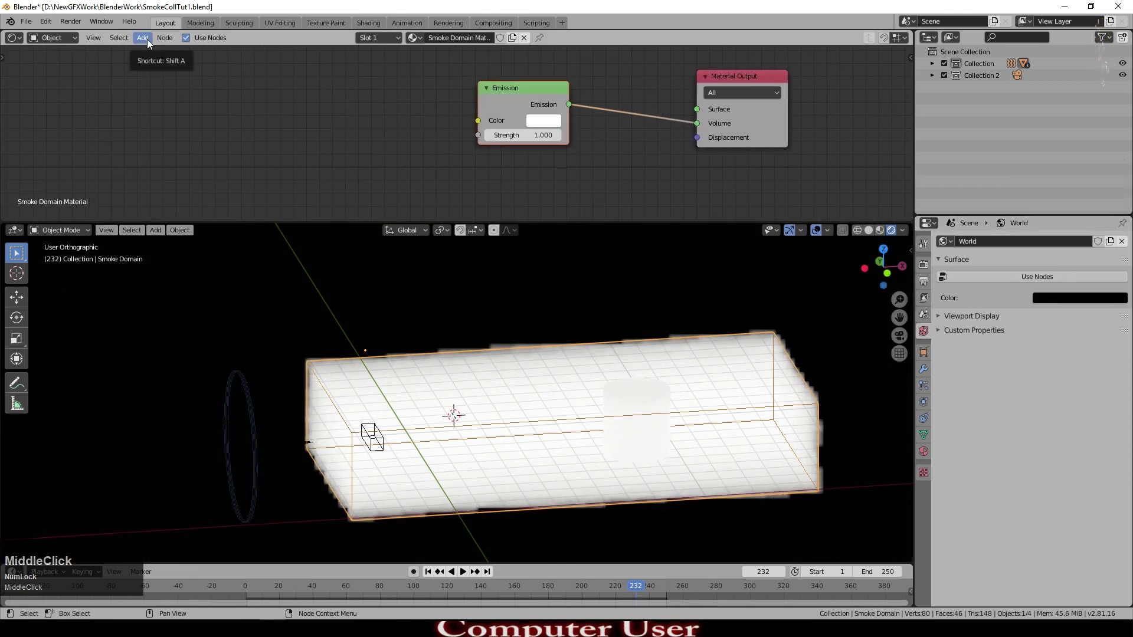
# - Add an Attribute node named 'density' and feed its Fac into the Emission Strength
pyautogui.click(149, 44)
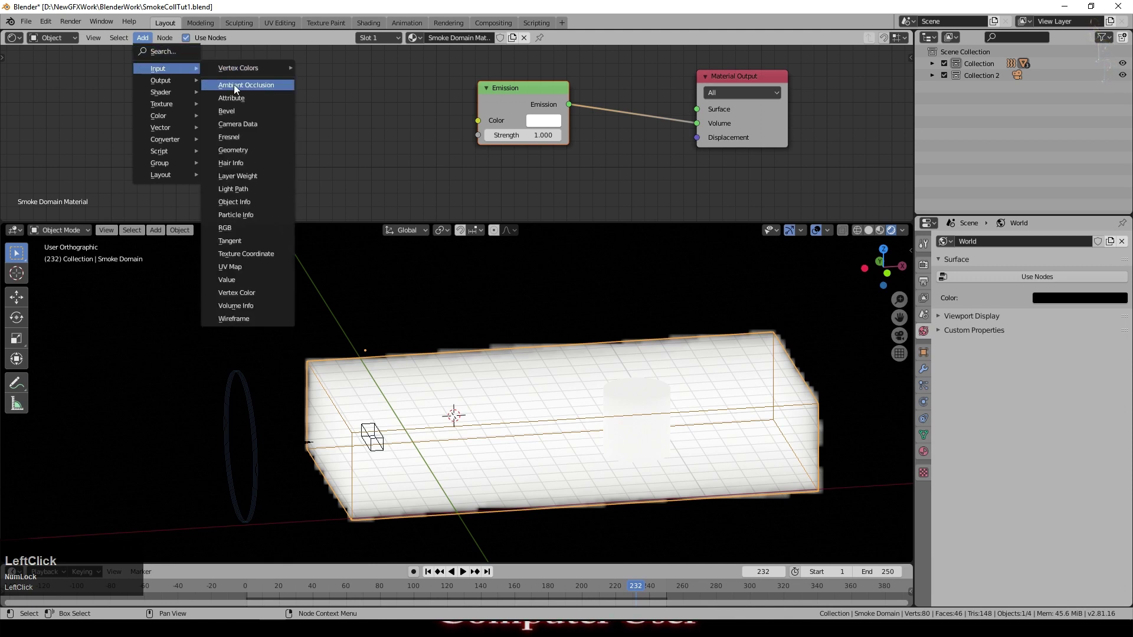
pyautogui.doubleClick(238, 104)
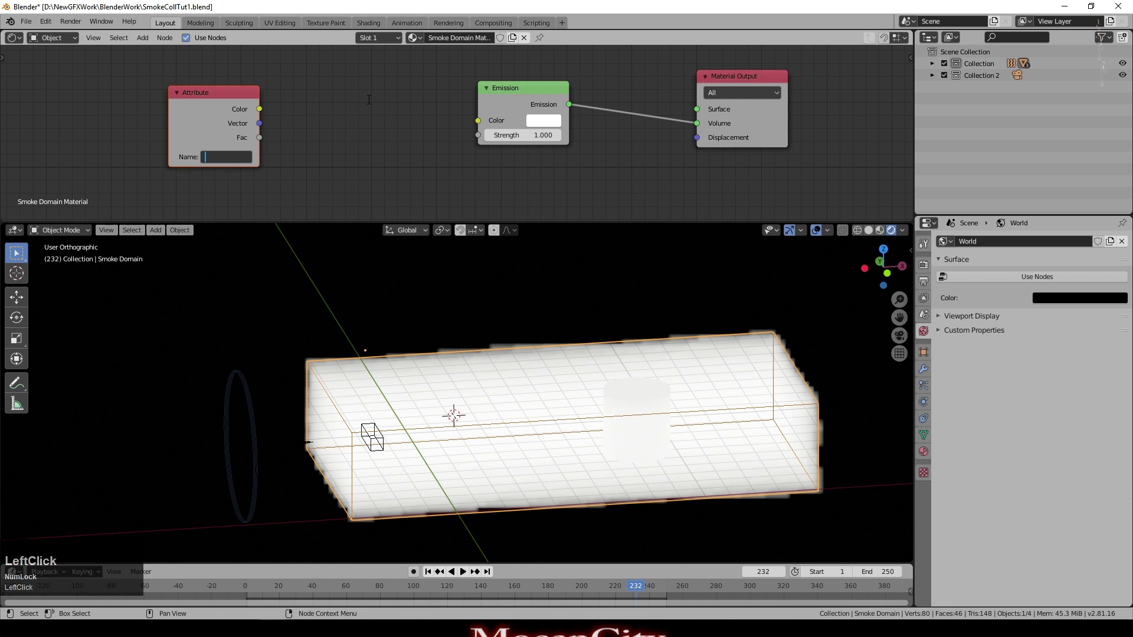
pyautogui.write('densir')
pyautogui.press('BackSpace')
pyautogui.write('ty')
pyautogui.press('Return')
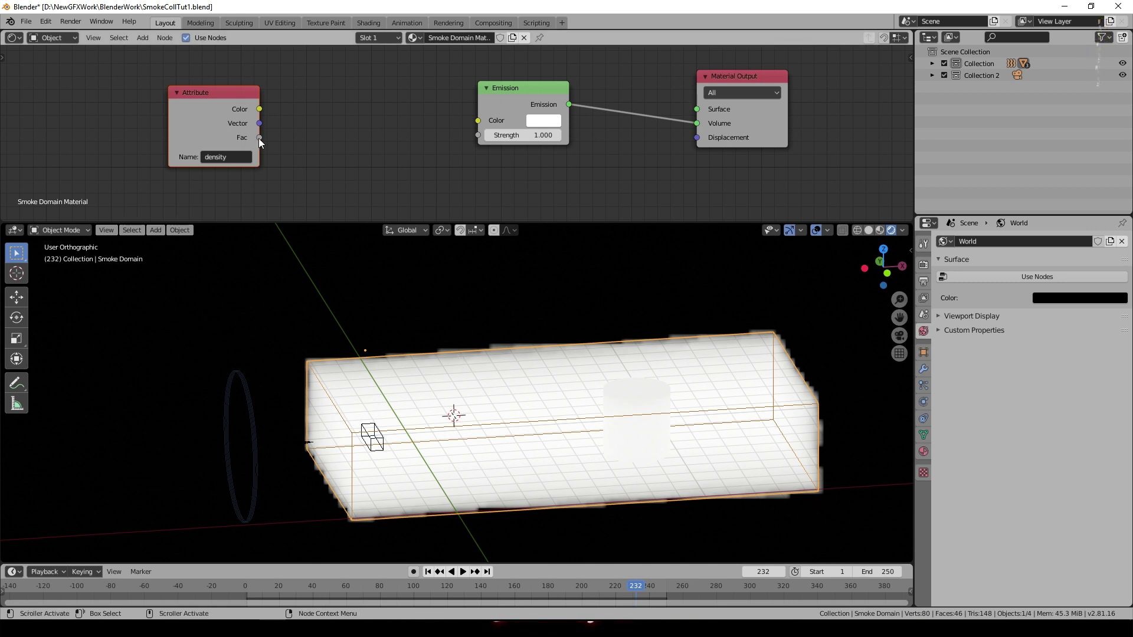
pyautogui.click(260, 143)
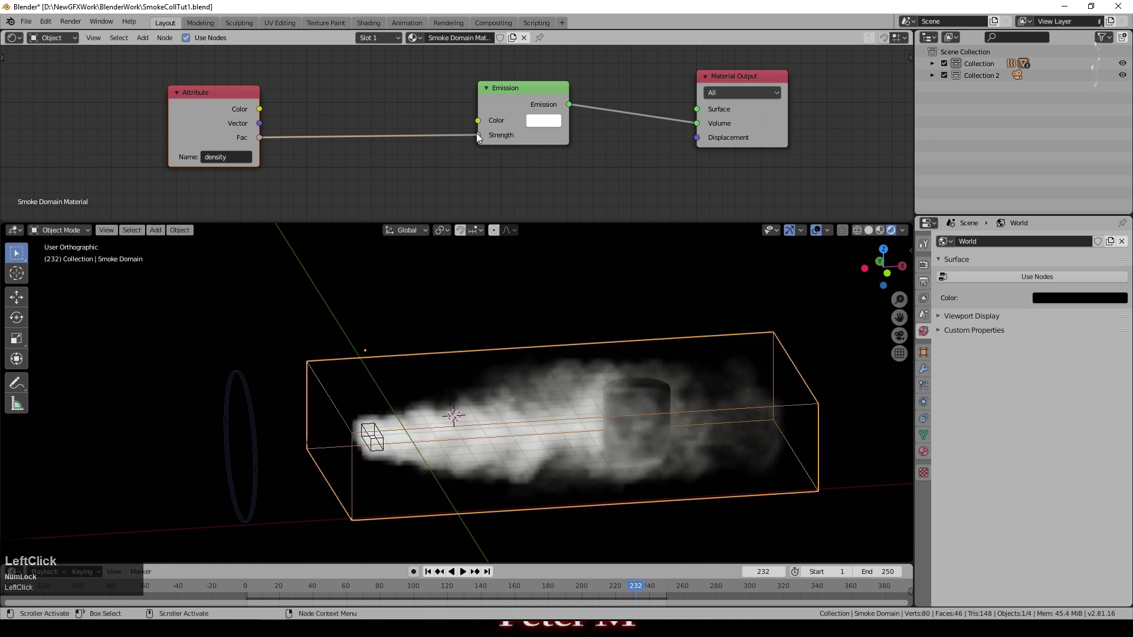
# - Jump to frame 206 and orbit the viewport to inspect the glowing white smoke
pyautogui.middleClick(669, 323)
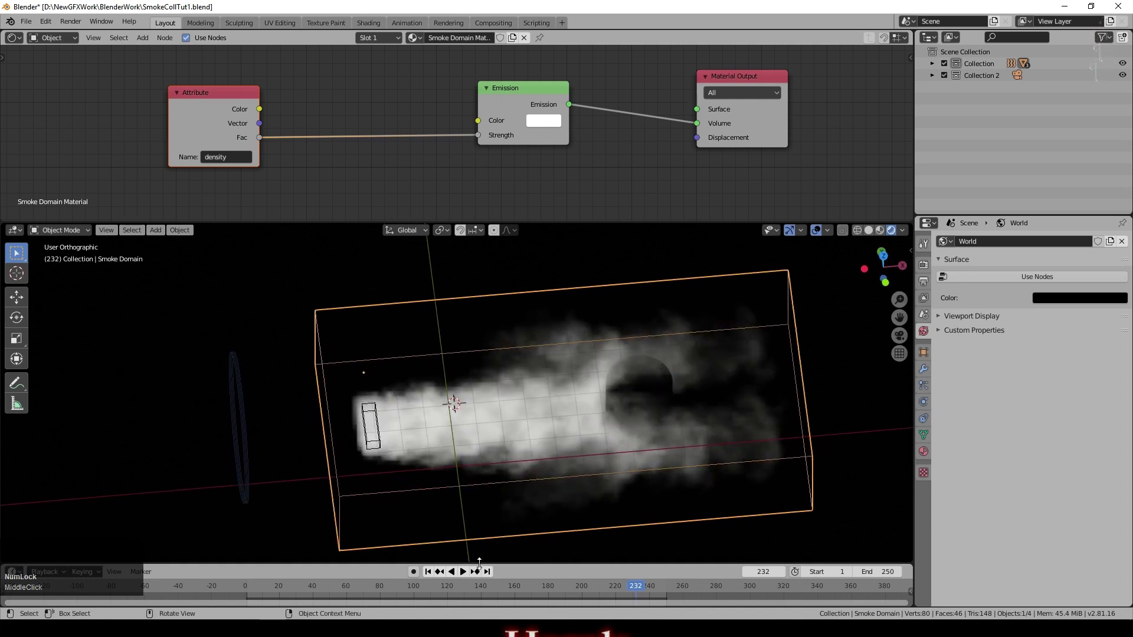
pyautogui.click(466, 577)
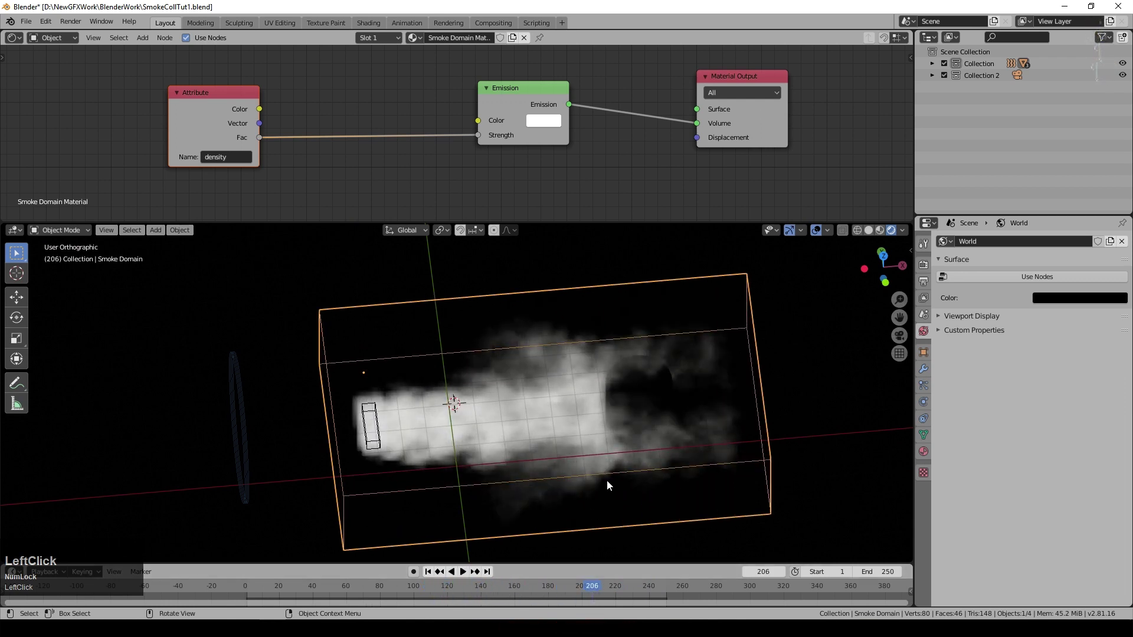
pyautogui.middleClick(556, 343)
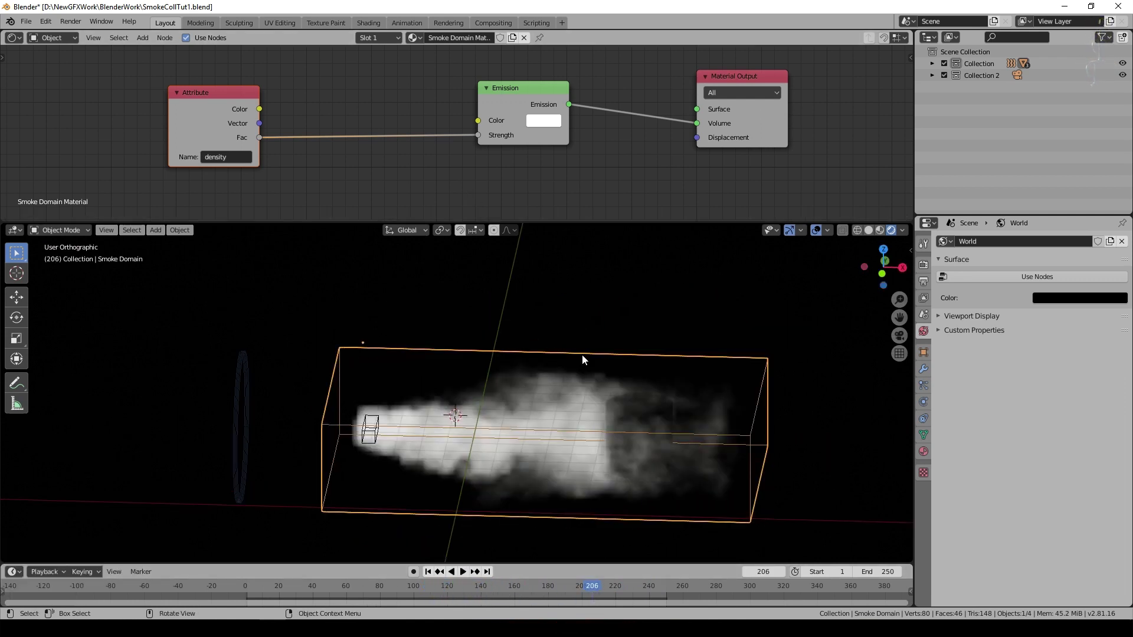
pyautogui.click(403, 154)
pyautogui.middleClick(465, 137)
# - Drop a ColorRamp onto the Fac–Strength link and set its interpolation to Ease
pyautogui.click(139, 46)
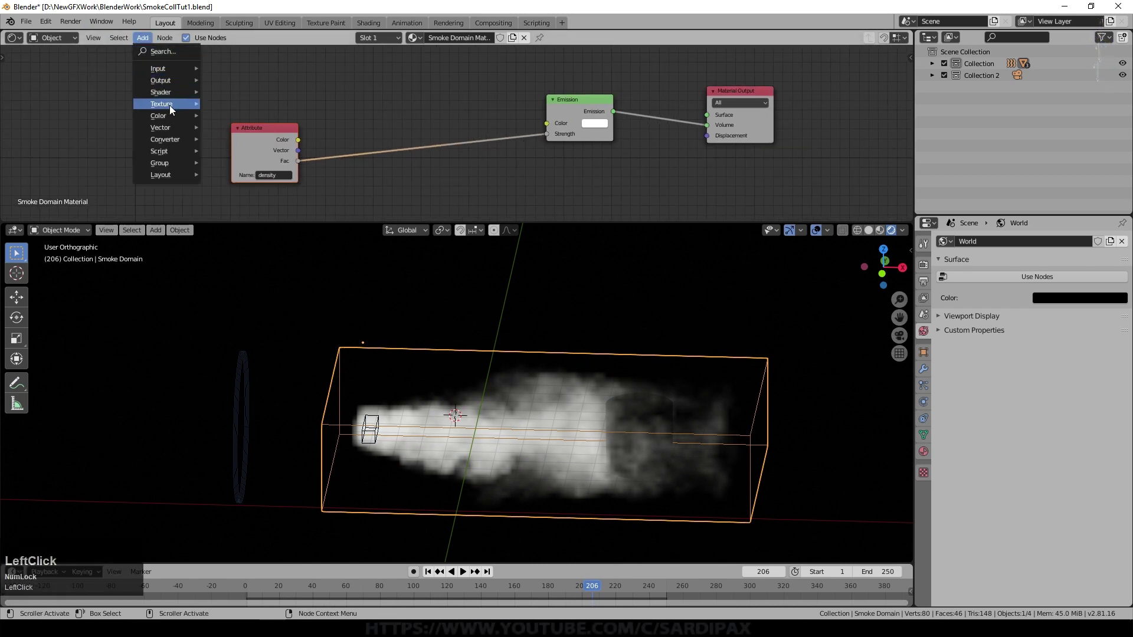
pyautogui.click(250, 168)
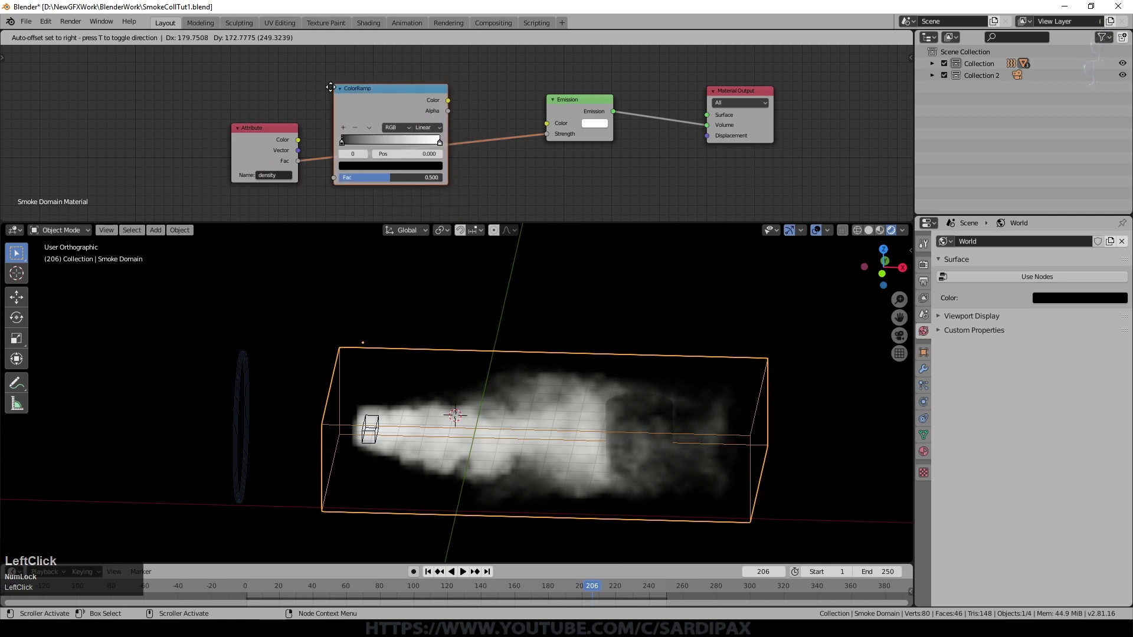
pyautogui.scroll(3)
pyautogui.click(631, 91)
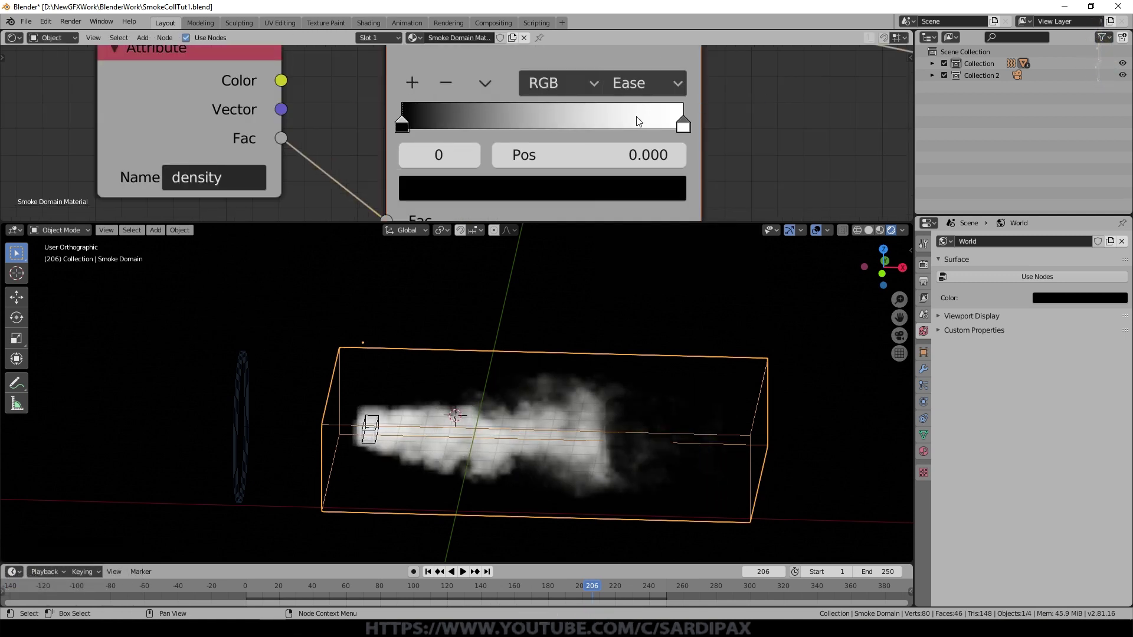
# - Move the ramp's white stop down to position 0.032 so the smoke brightens
pyautogui.click(684, 131)
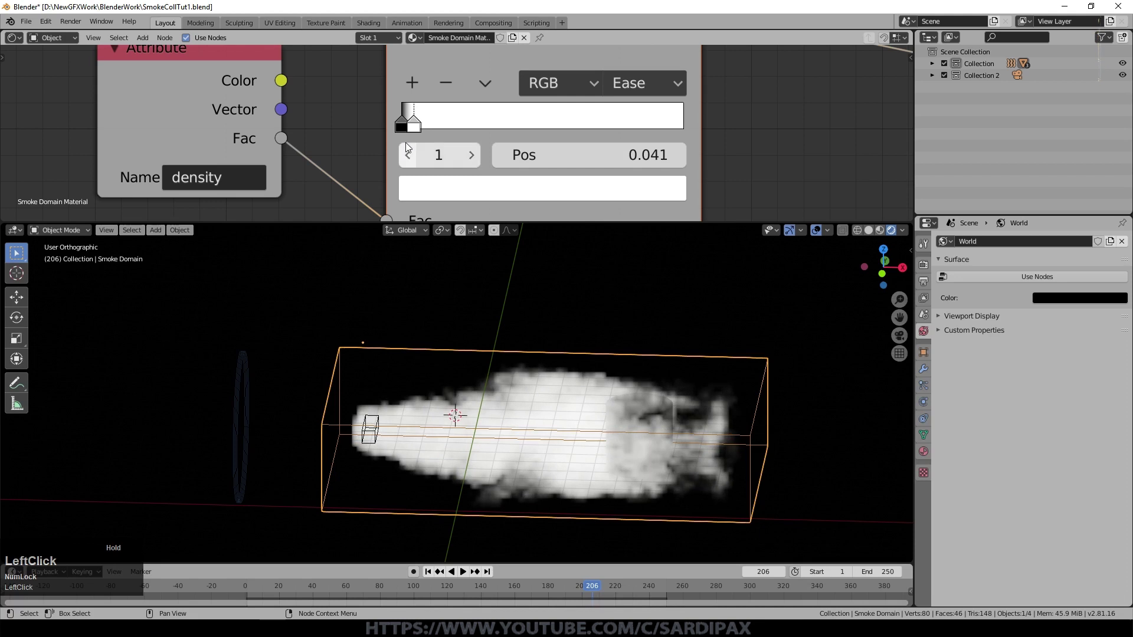
pyautogui.scroll(3)
pyautogui.click(415, 122)
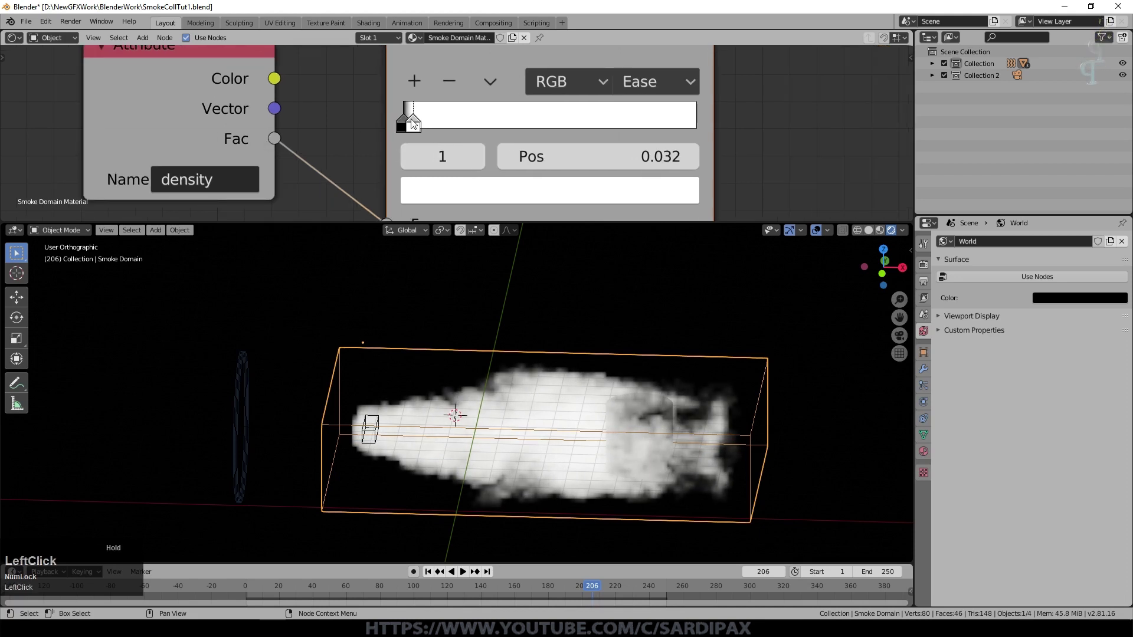
pyautogui.middleClick(788, 411)
# - Insert a Multiply math node at 0.5 between the ColorRamp and Emission Strength
pyautogui.scroll(3)
pyautogui.click(144, 40)
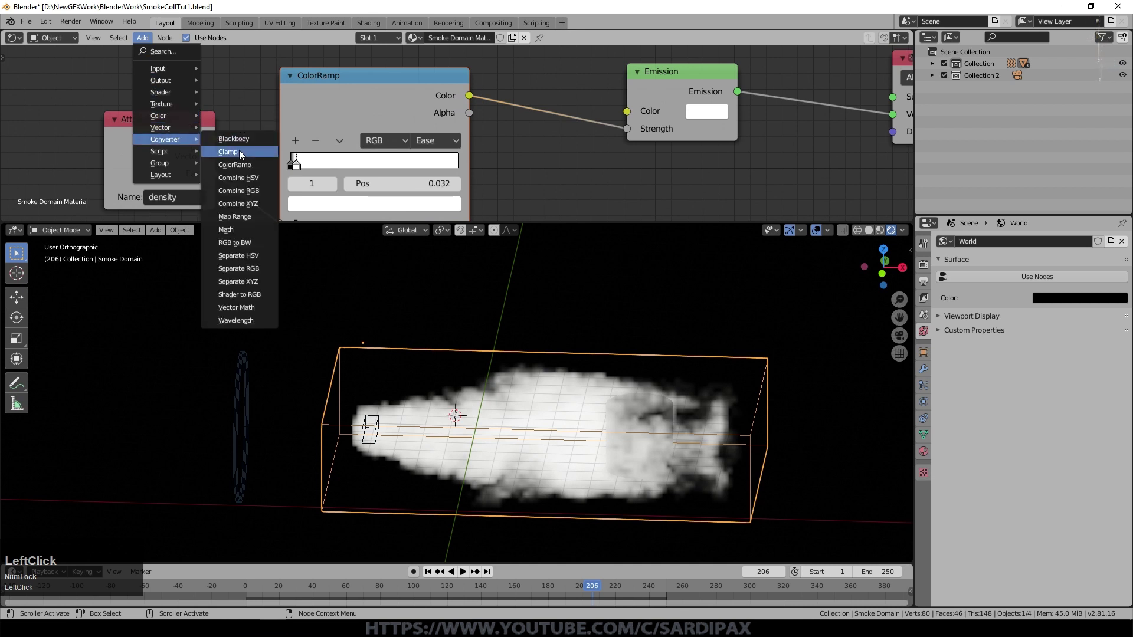
pyautogui.click(240, 231)
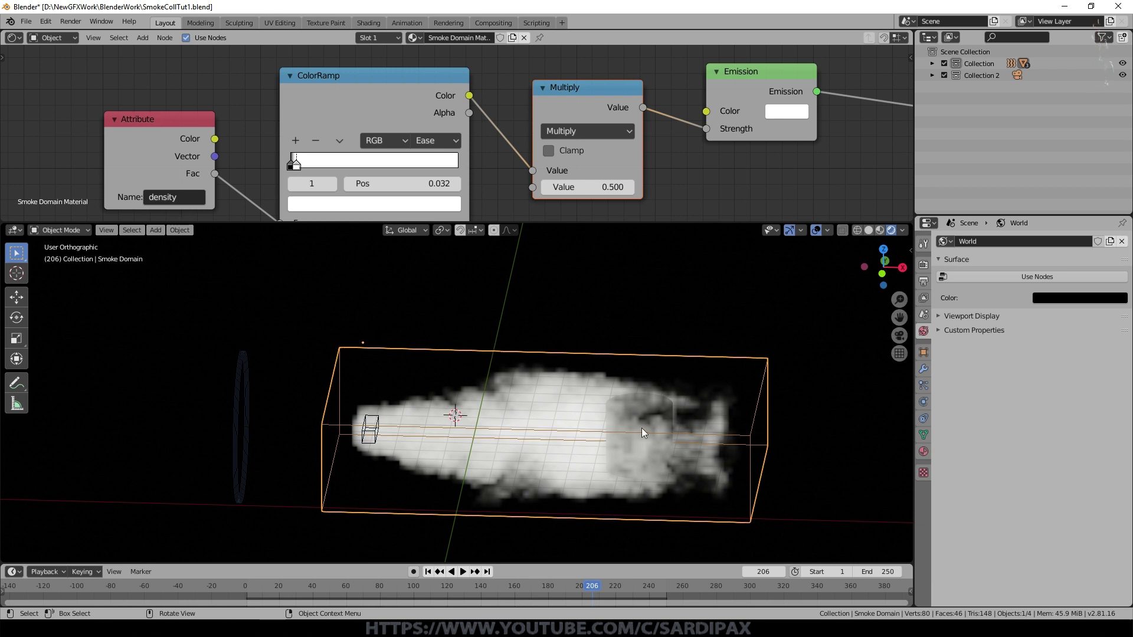
pyautogui.click(347, 83)
pyautogui.click(564, 93)
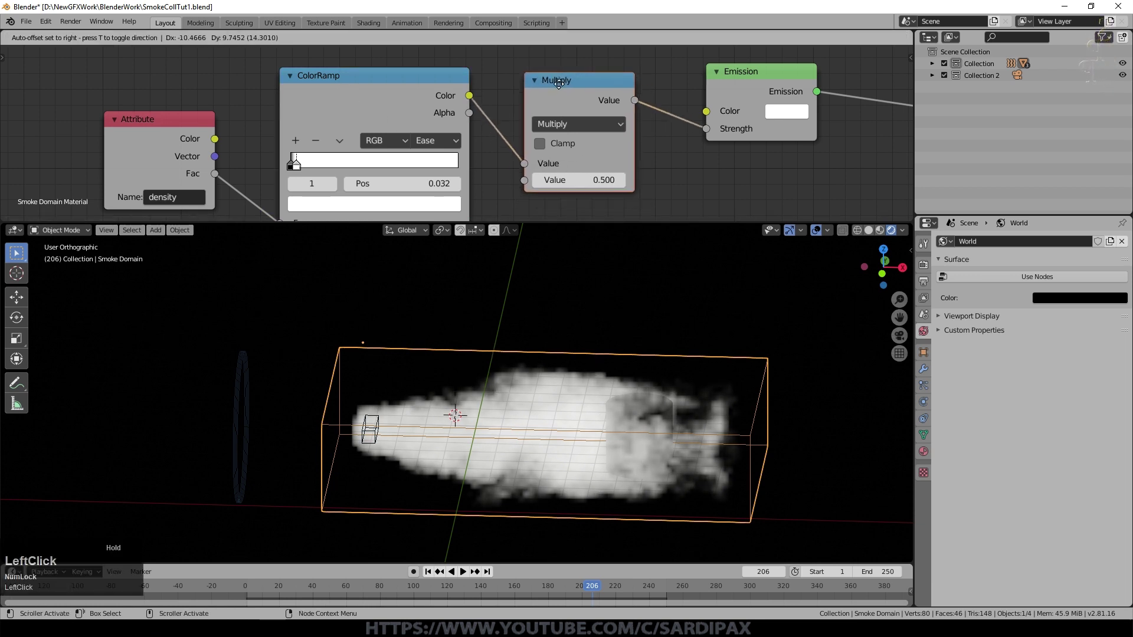
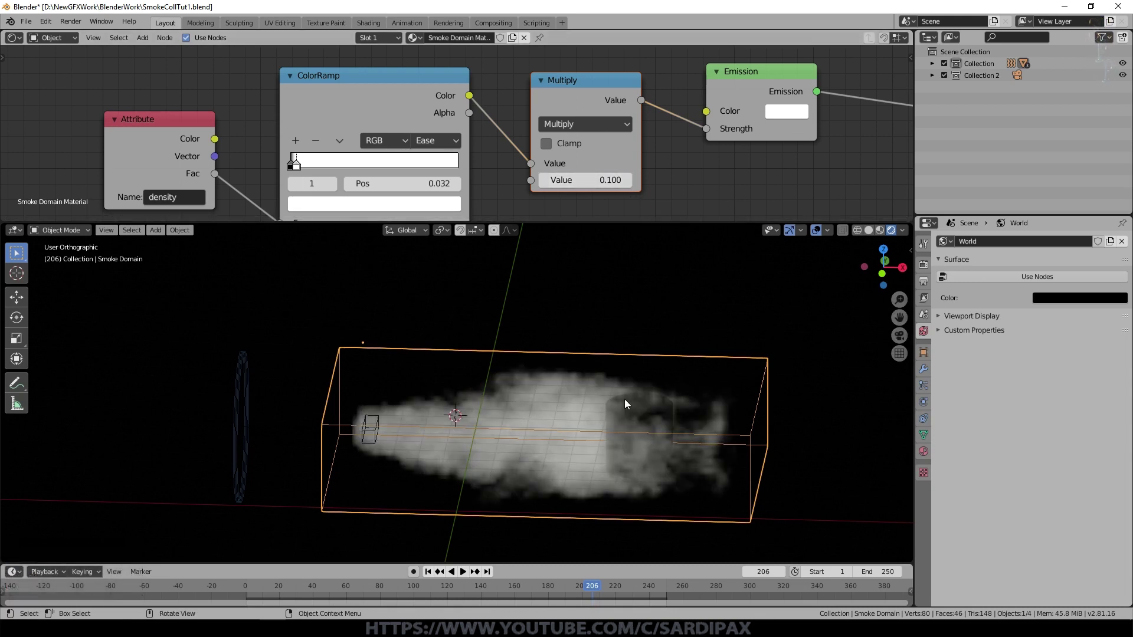
pyautogui.click(628, 186)
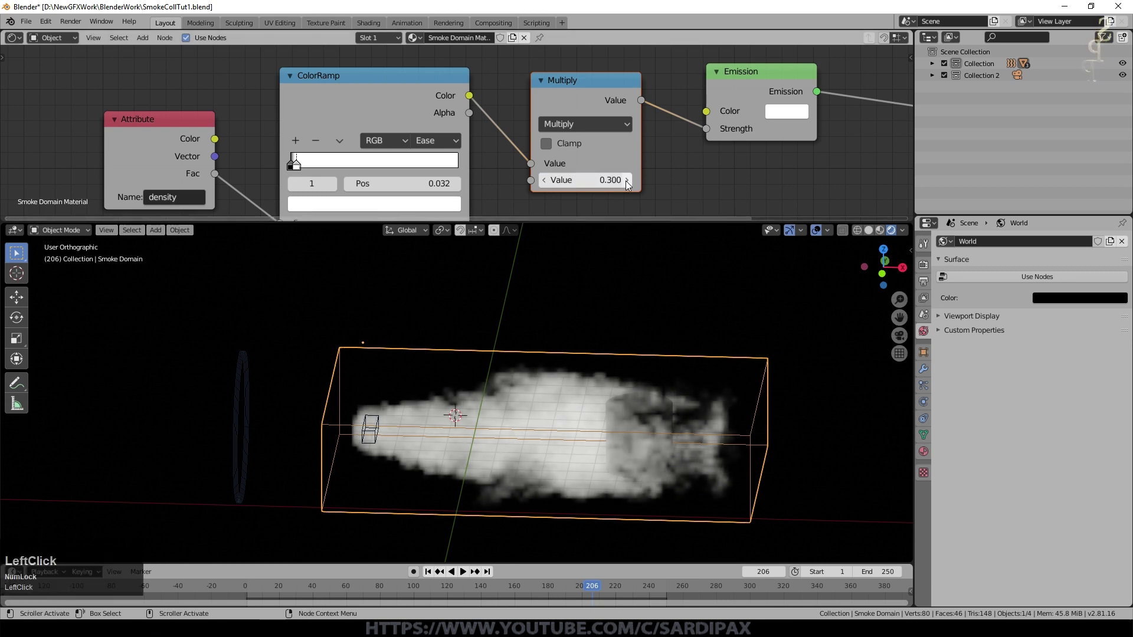
pyautogui.middleClick(720, 162)
# - Duplicate the ColorRamp with Shift+D and place the copy above the original
pyautogui.click(406, 155)
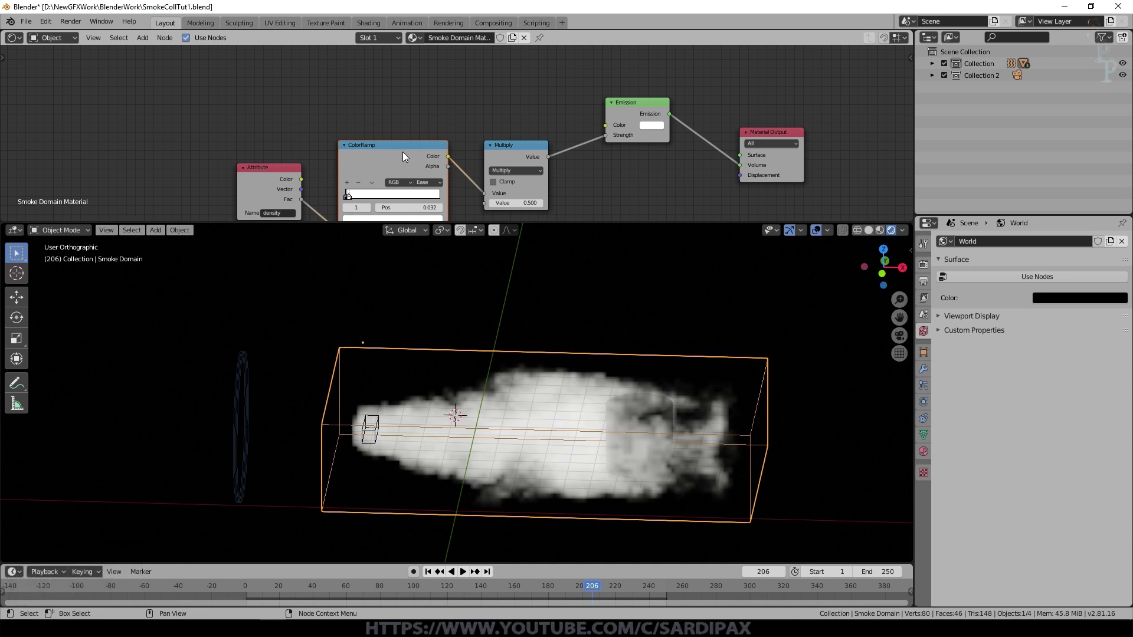
pyautogui.click(406, 156)
pyautogui.press('shift+d')
pyautogui.click(409, 54)
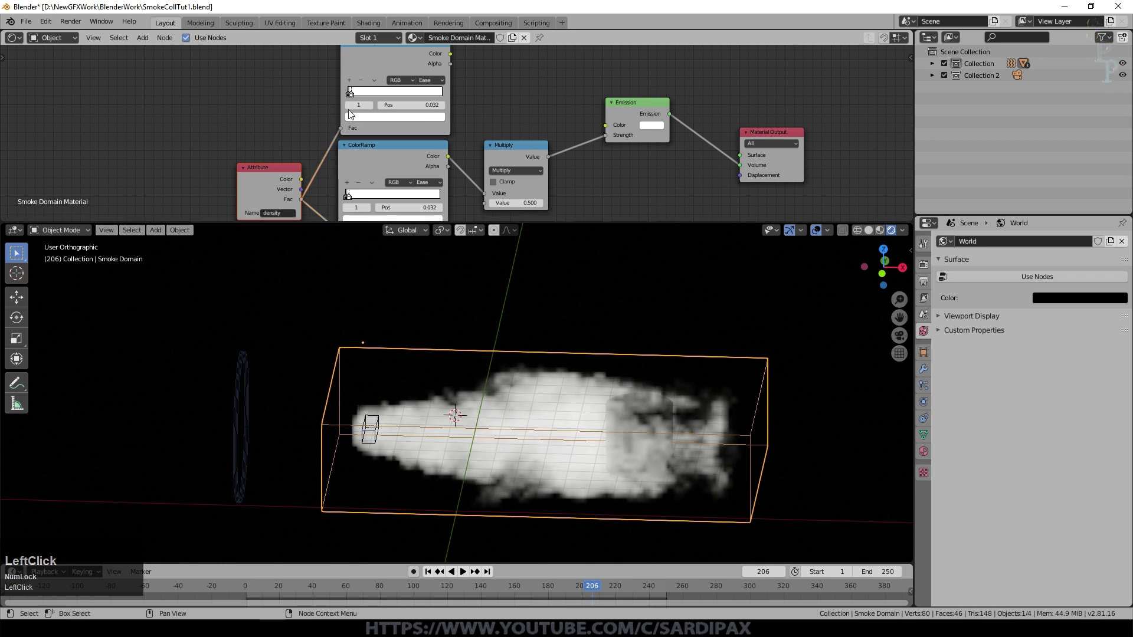
# - Set the new ramp's first stop to red and a middle stop to yellow for the fire gradient
pyautogui.scroll(3)
pyautogui.click(320, 139)
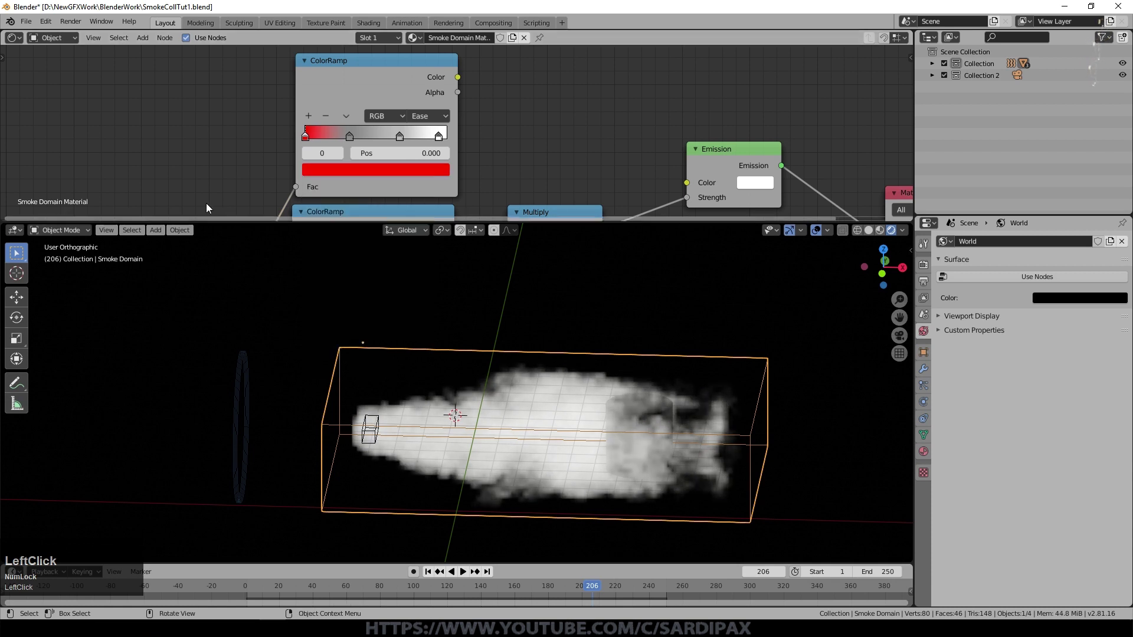
pyautogui.click(353, 141)
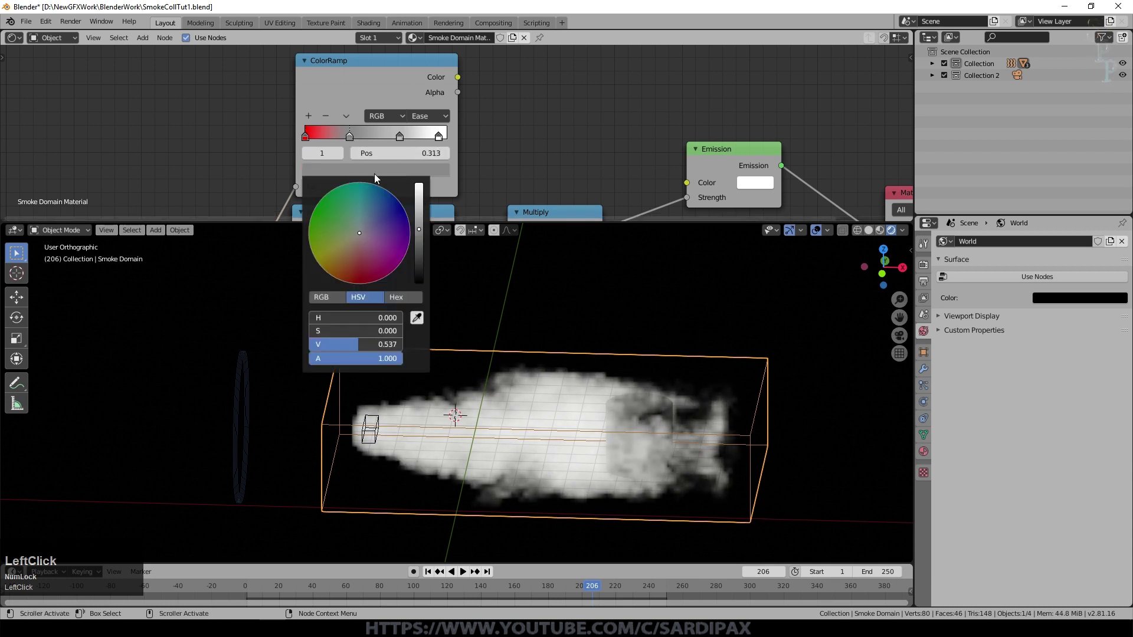
pyautogui.click(421, 224)
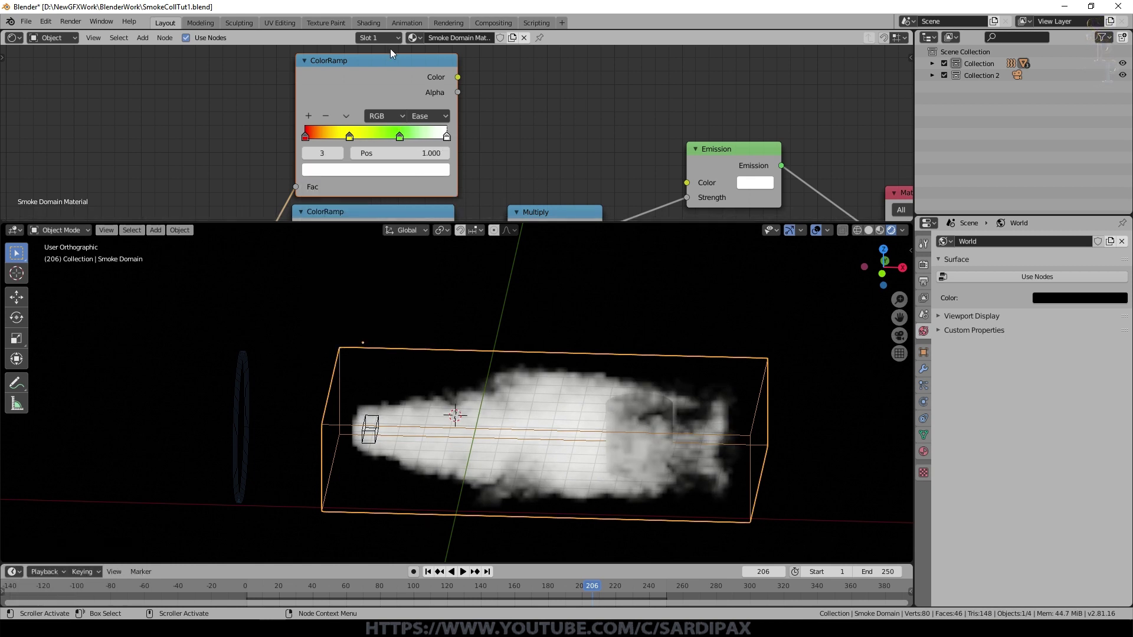
# - Reposition the fire gradient's yellow stop and check the selected stop's colour
pyautogui.click(462, 82)
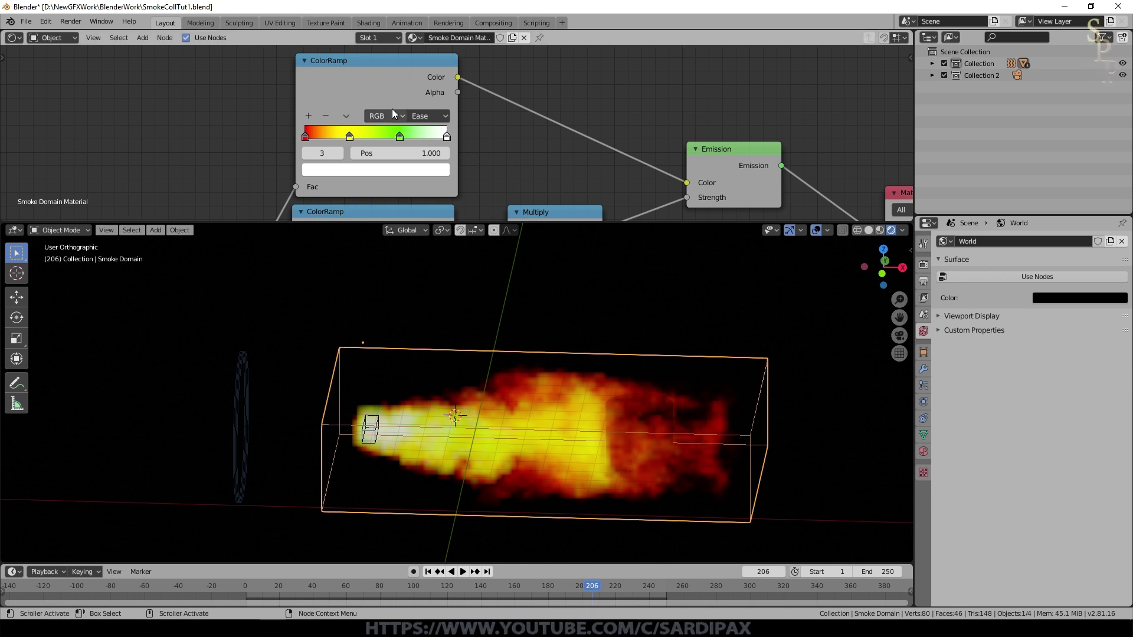
pyautogui.click(401, 141)
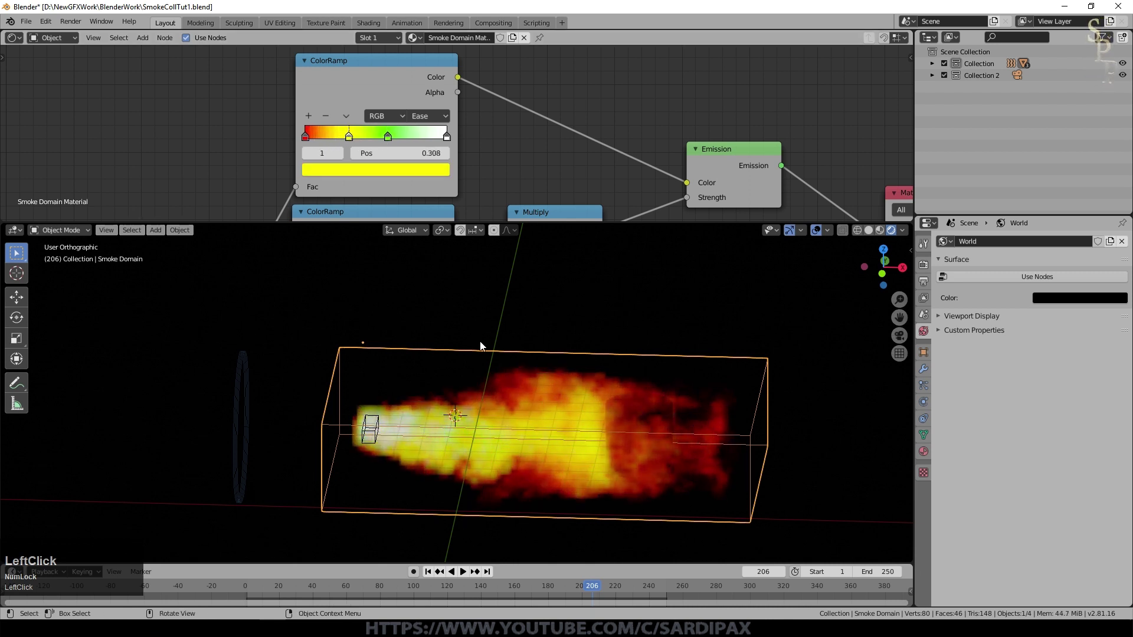
pyautogui.click(432, 117)
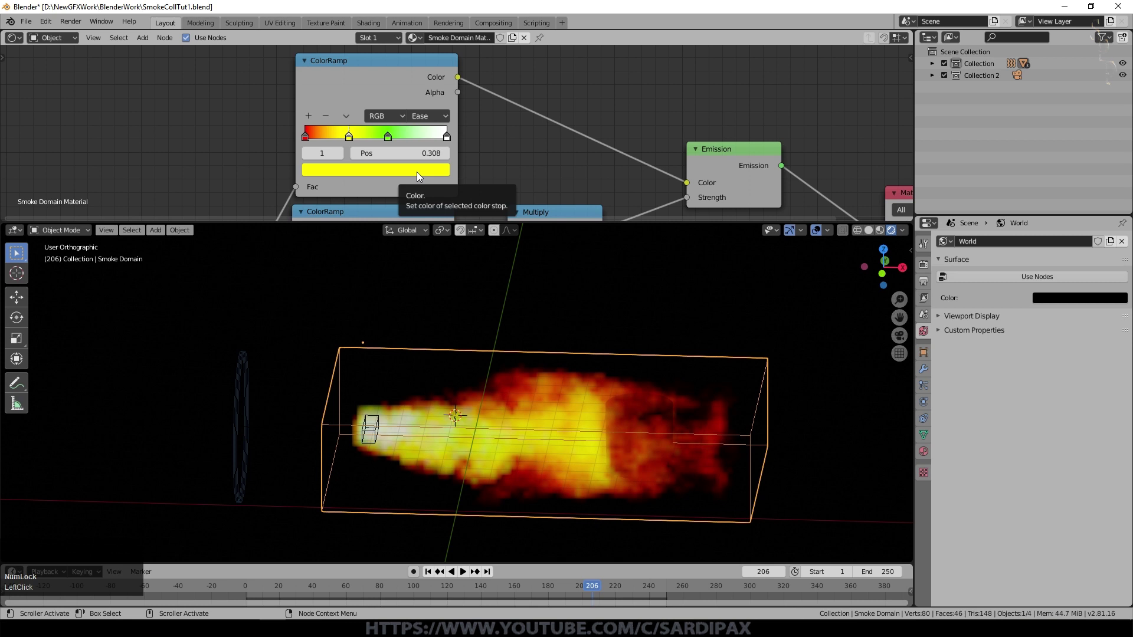
# - Play the simulation to preview the orange-yellow fire, then stop playback
pyautogui.click(466, 574)
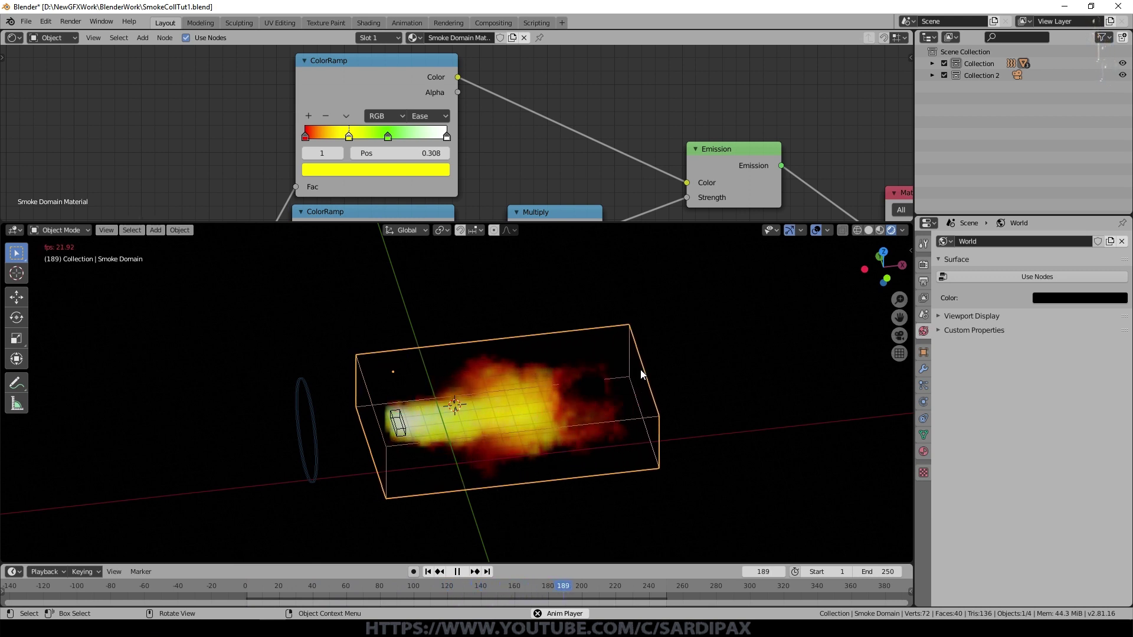
pyautogui.click(461, 577)
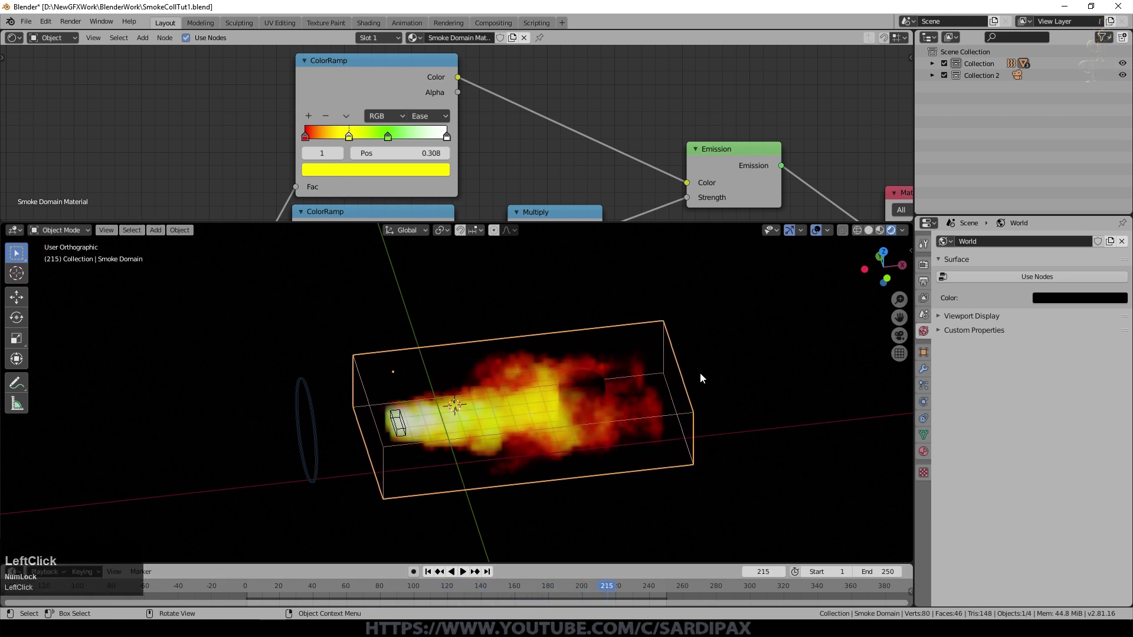
# - Select the cylinder and confirm its smoke collision type stays Static in Physics
pyautogui.middleClick(705, 433)
pyautogui.scroll(3)
pyautogui.scroll(-3)
pyautogui.click(661, 435)
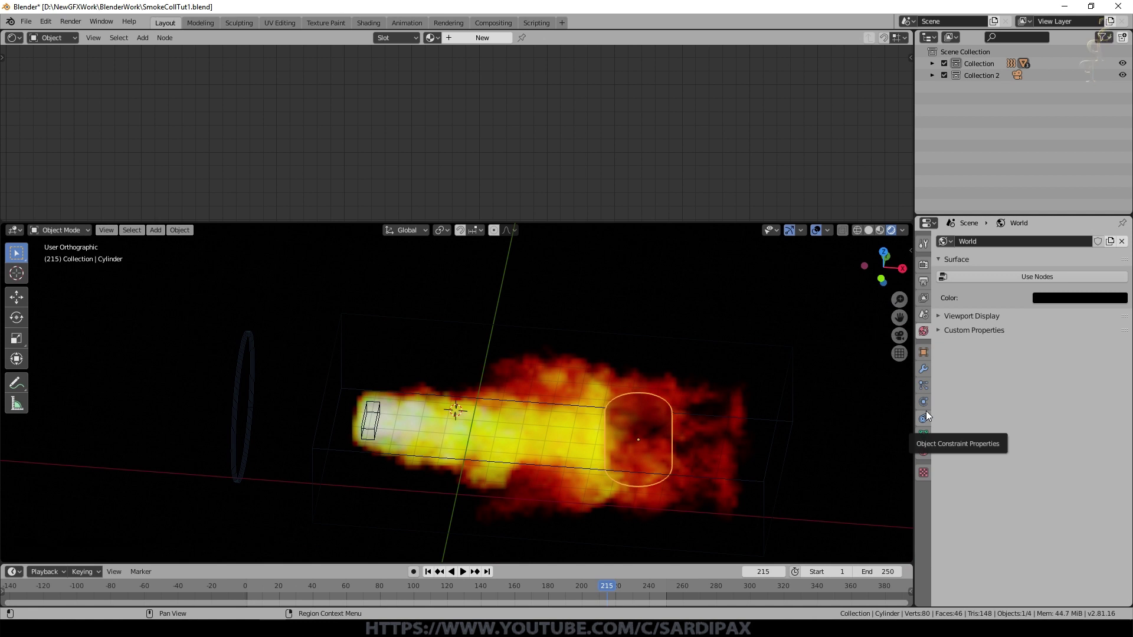
pyautogui.click(932, 415)
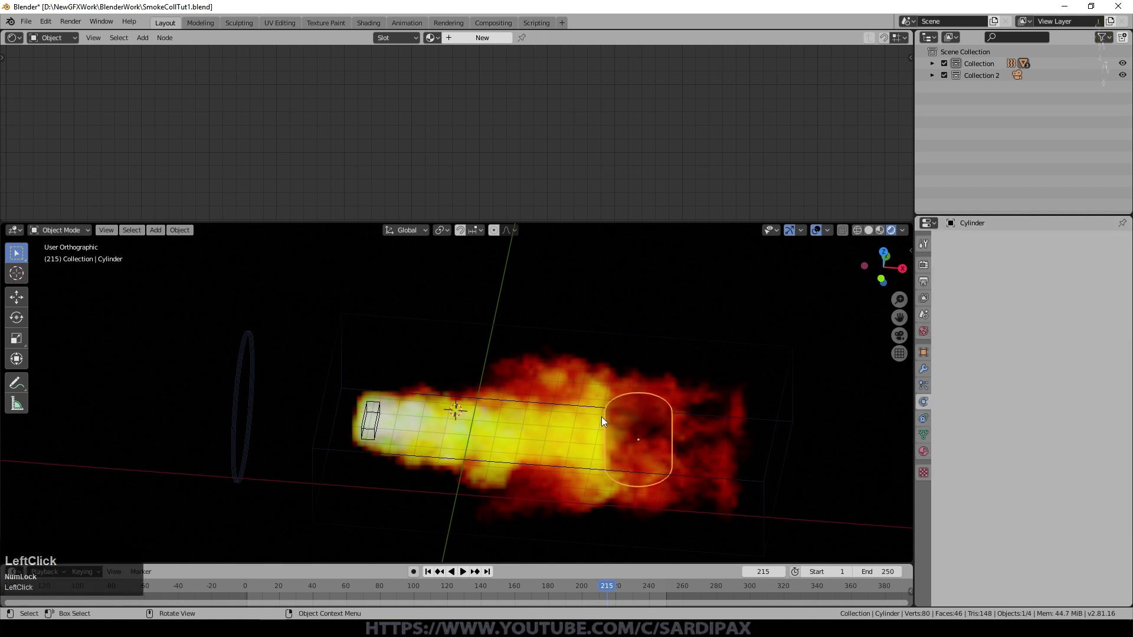
pyautogui.click(1067, 382)
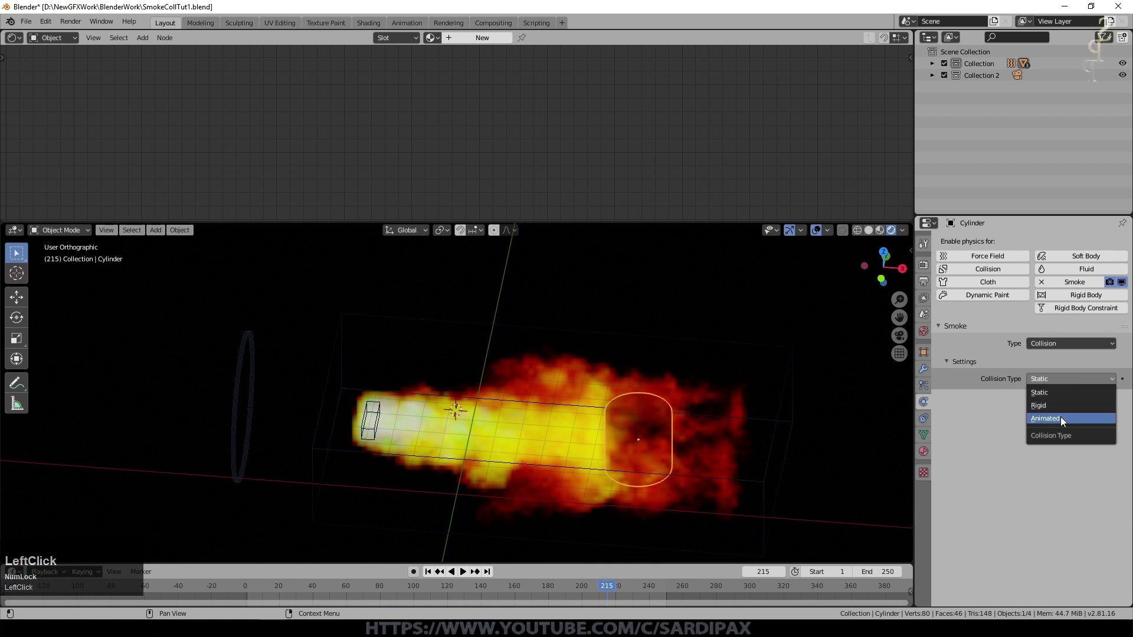
pyautogui.click(1060, 537)
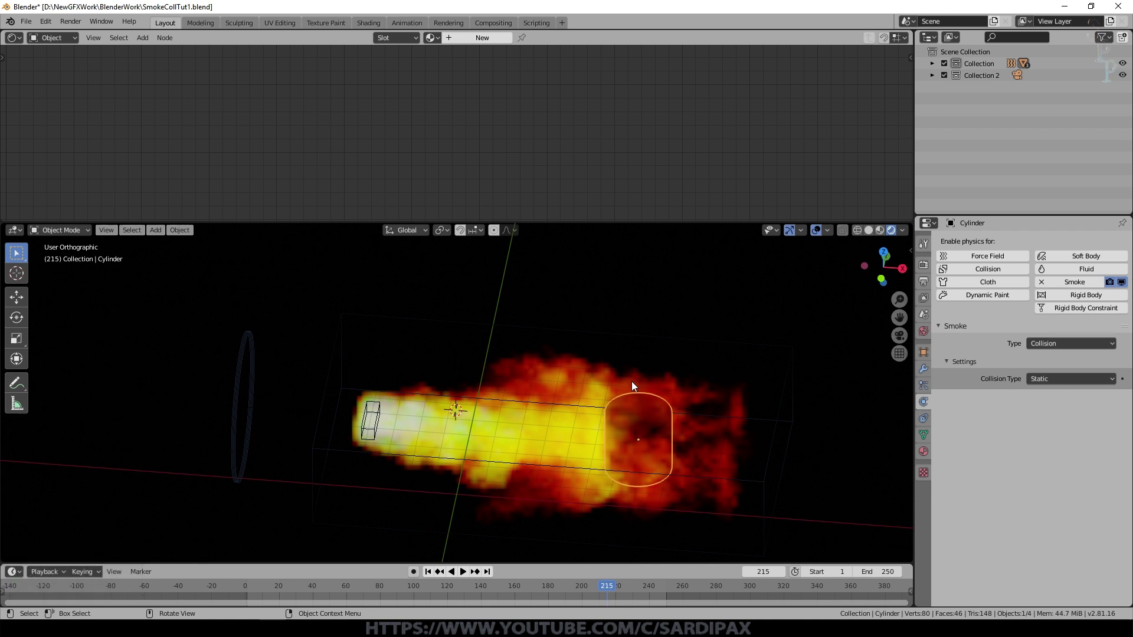
# - Switch to front view to watch the fire stream around the cylinder
pyautogui.scroll(3)
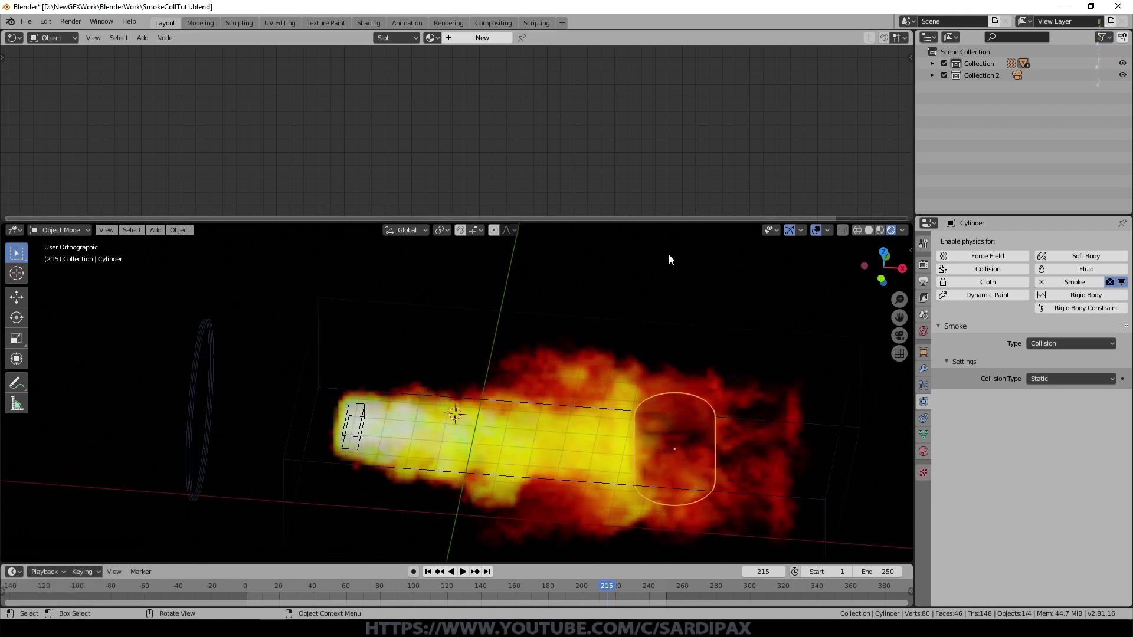
pyautogui.click(453, 351)
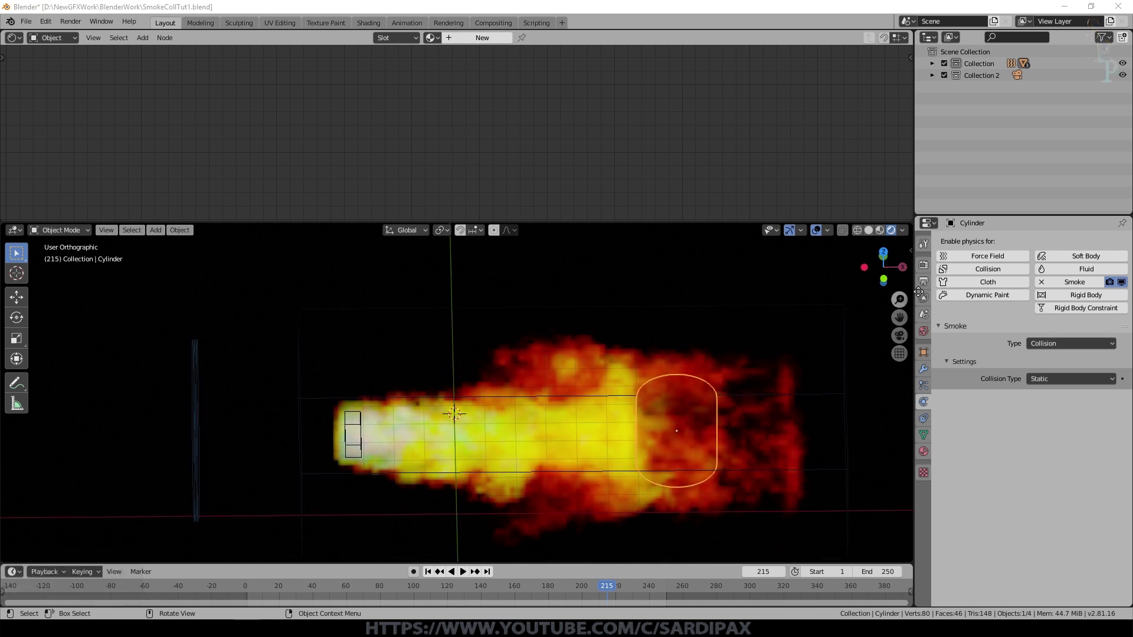
# - Enable Eevee Bloom in Render Properties with a reduced radius
pyautogui.click(929, 286)
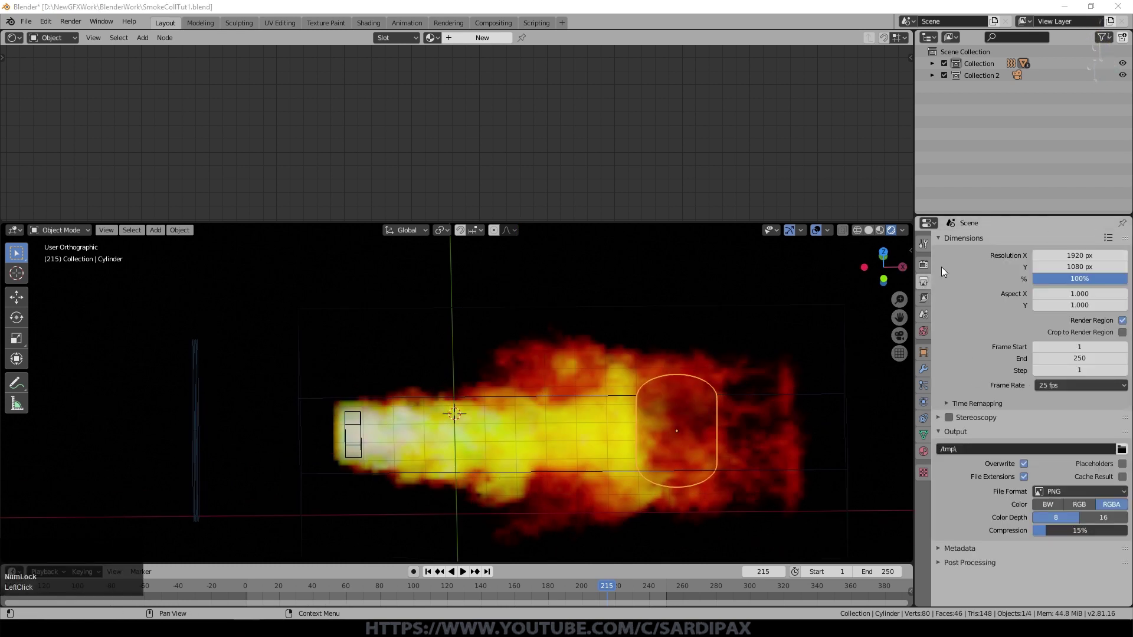
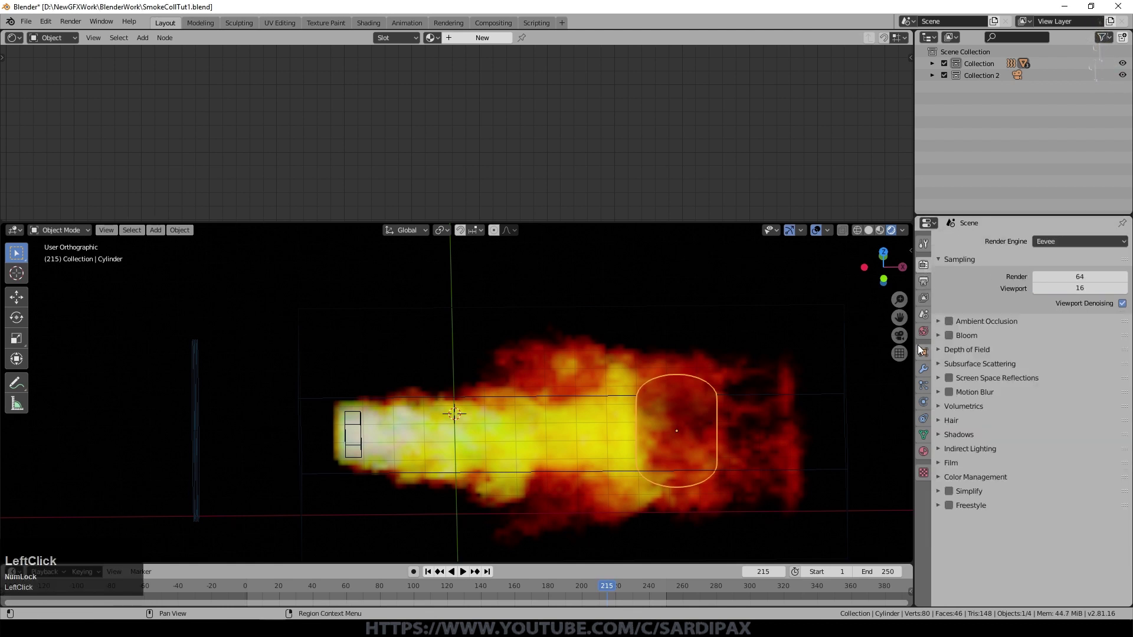
pyautogui.click(954, 338)
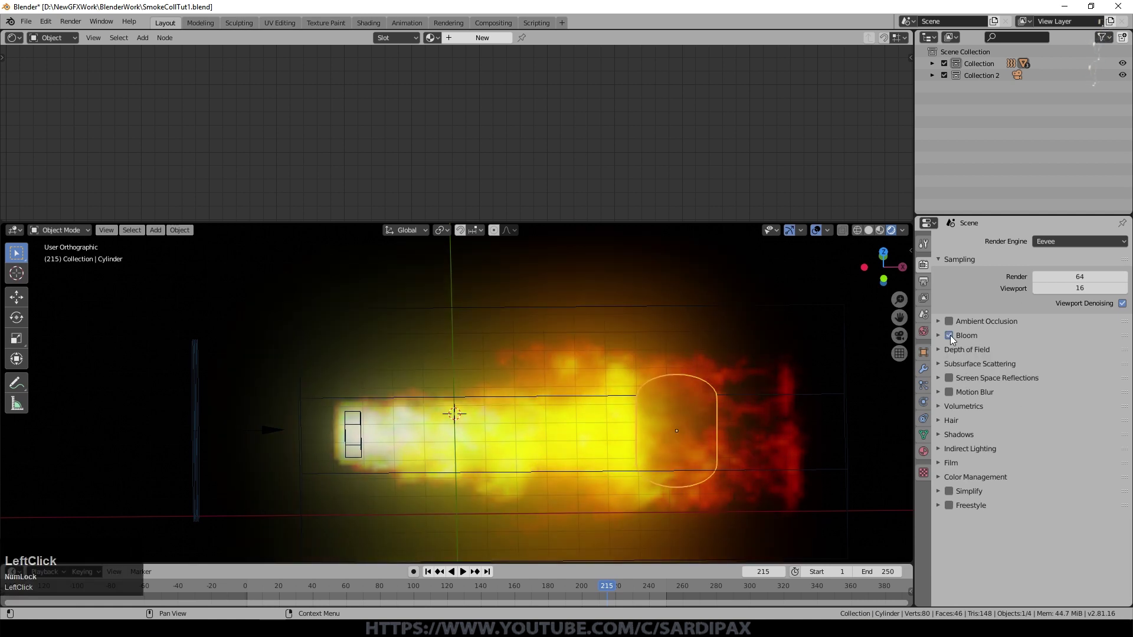
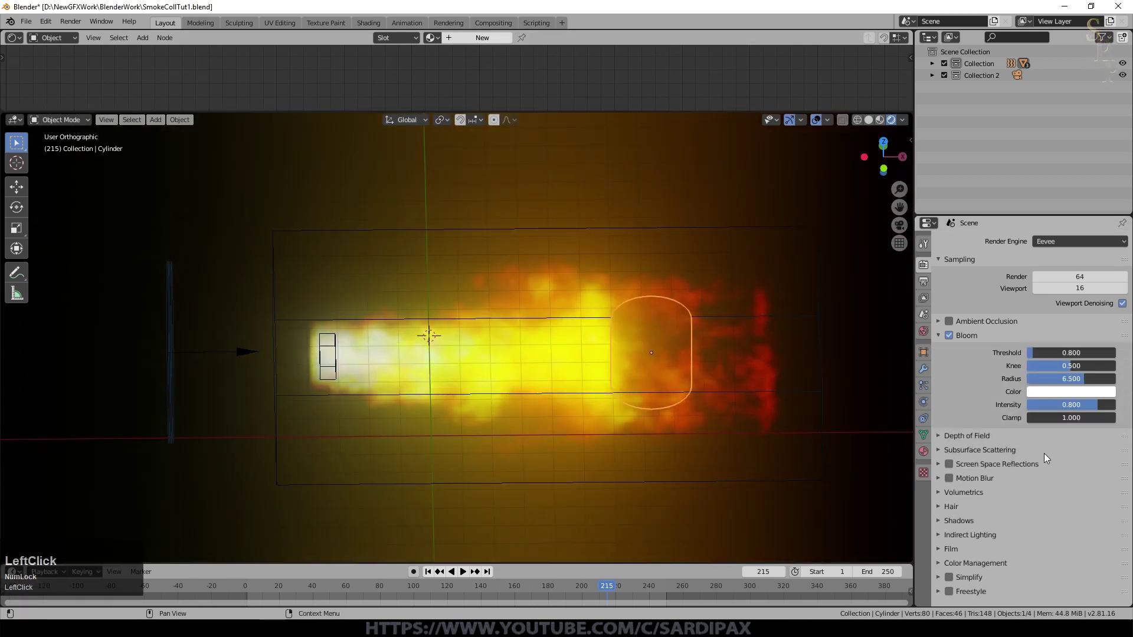
pyautogui.click(1084, 382)
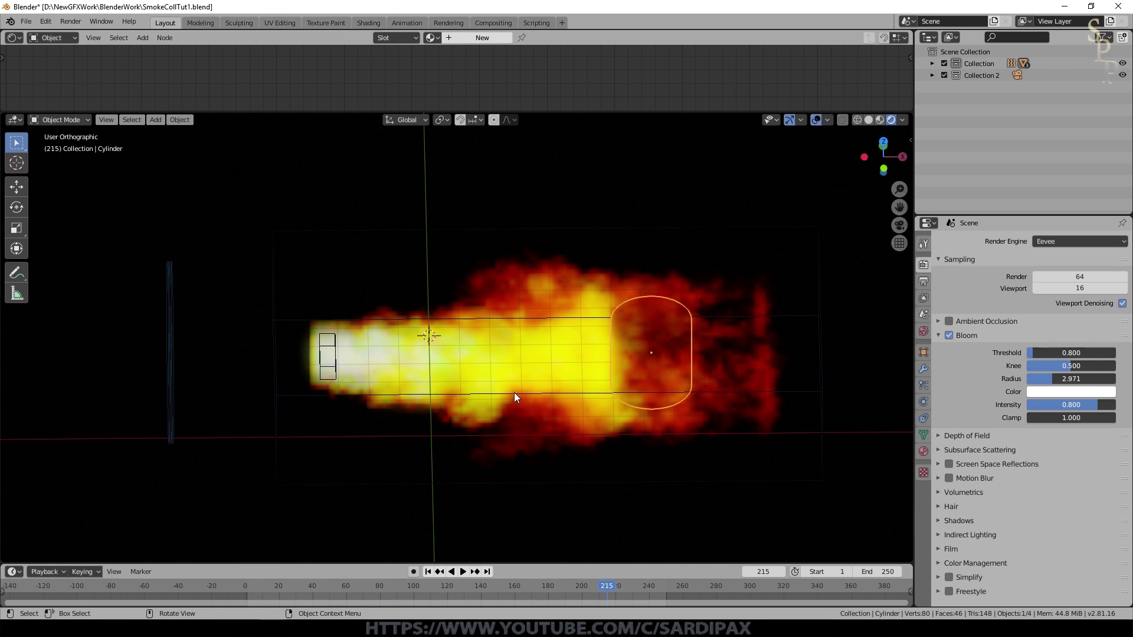
pyautogui.click(955, 337)
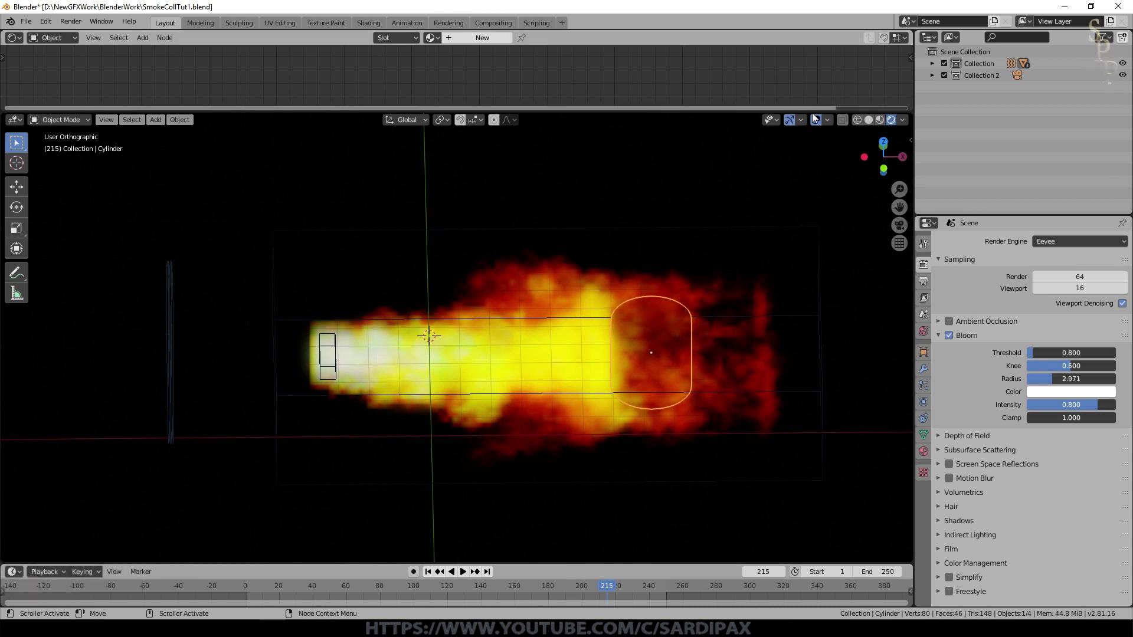
# - Hide viewport overlays so only the fire shows, and collapse the Bloom panel
pyautogui.click(816, 121)
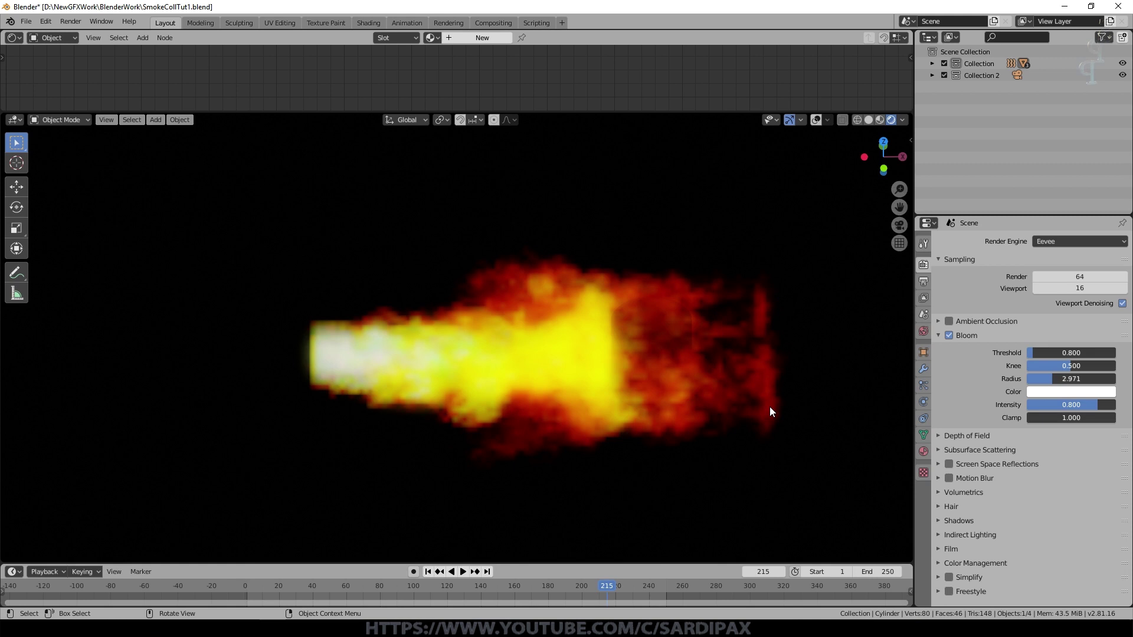
pyautogui.click(945, 337)
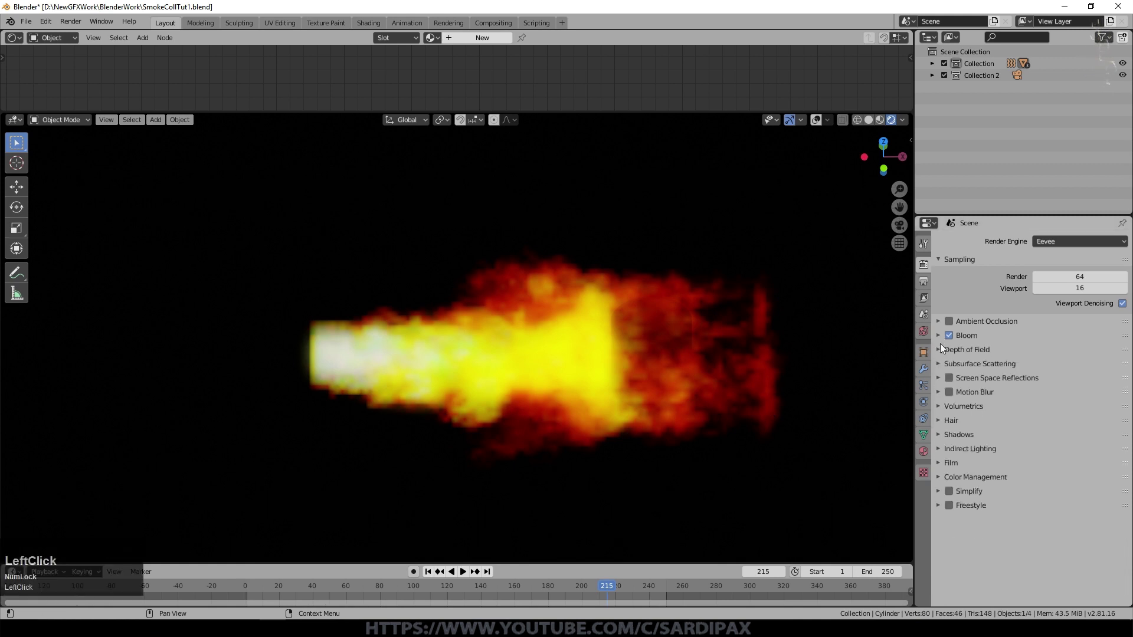